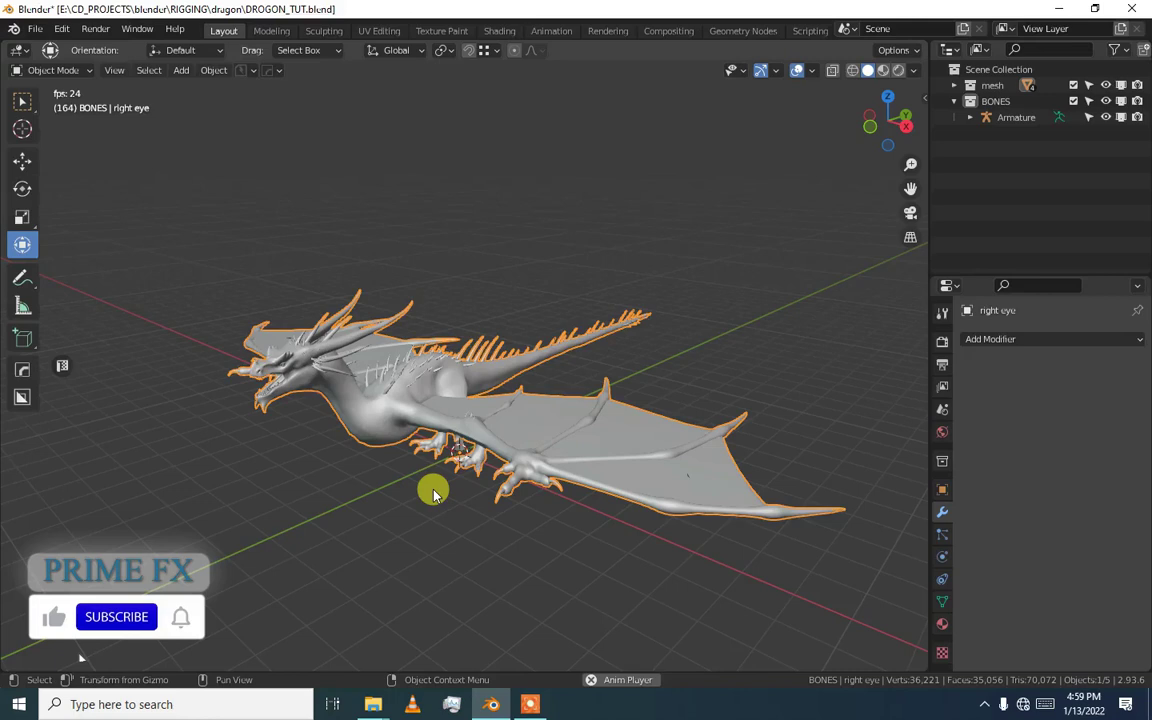
Confirm Rigging: Rigify is enabled in Preferences > Add-ons and return to the dragon view.
key(space)
middle_click(419, 461)
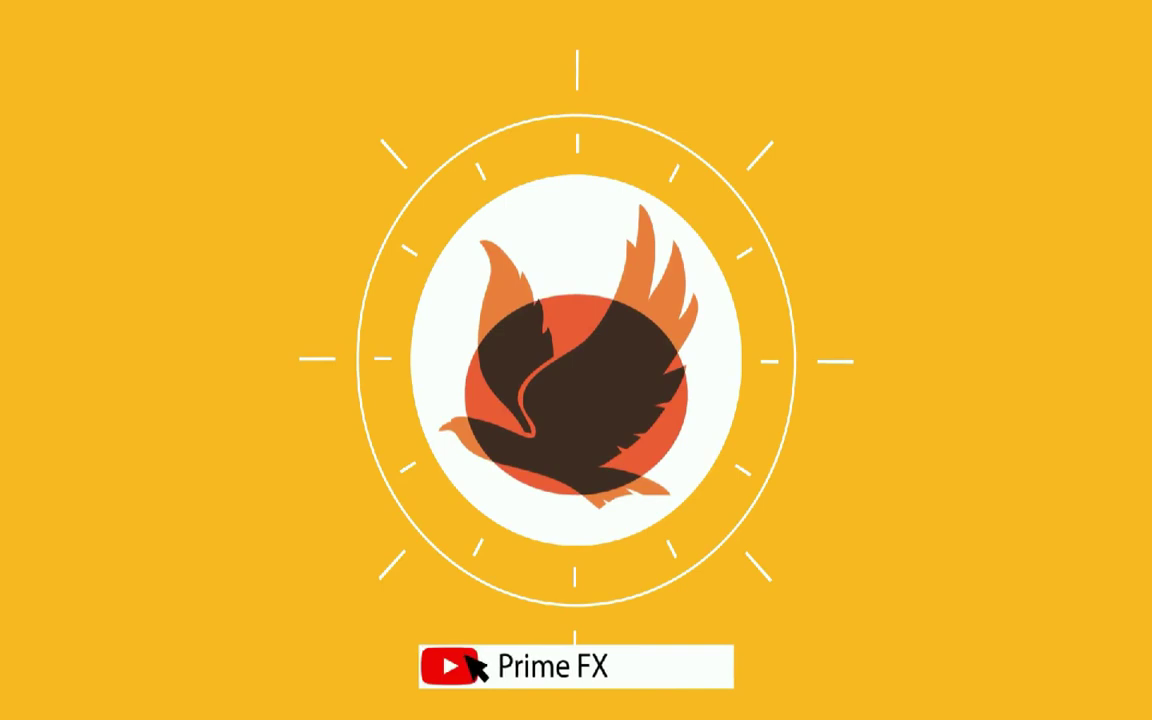
middle_click(435, 492)
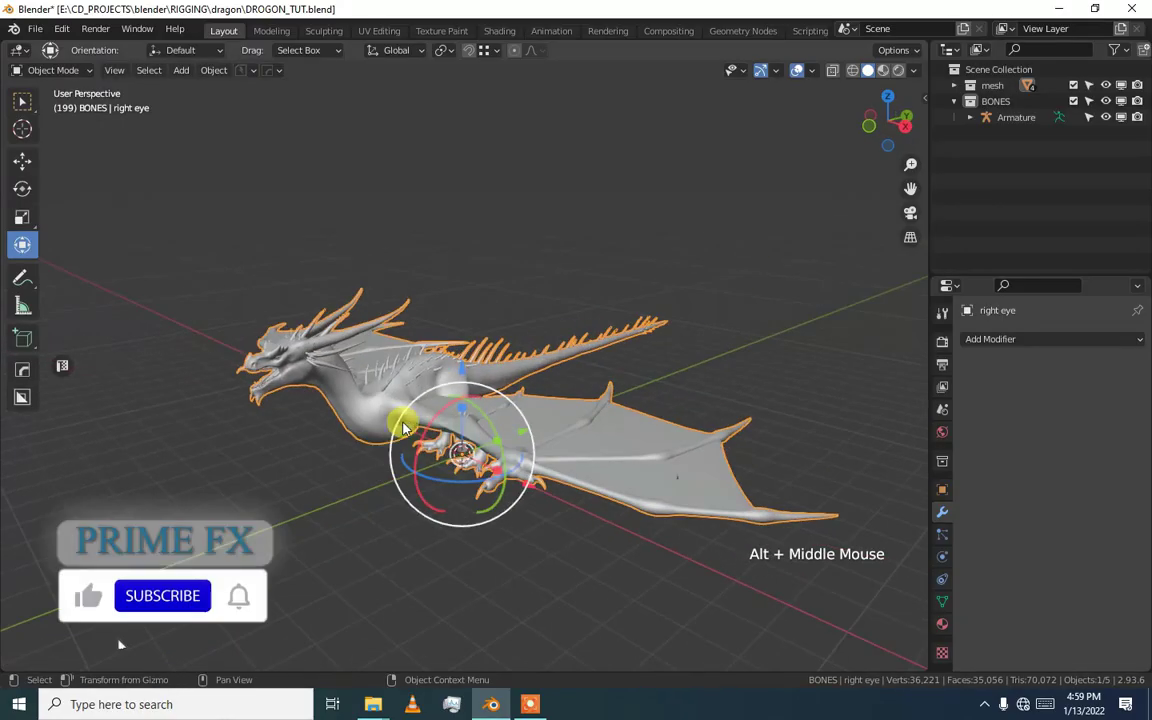
middle_click(444, 434)
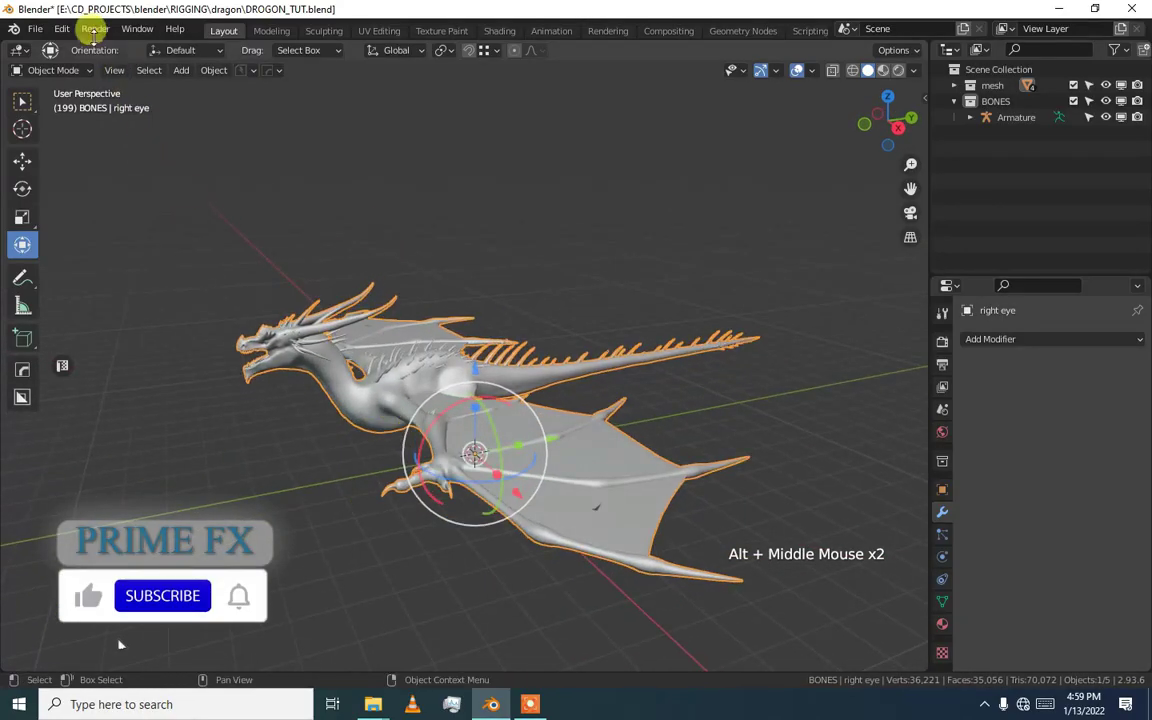
click(68, 28)
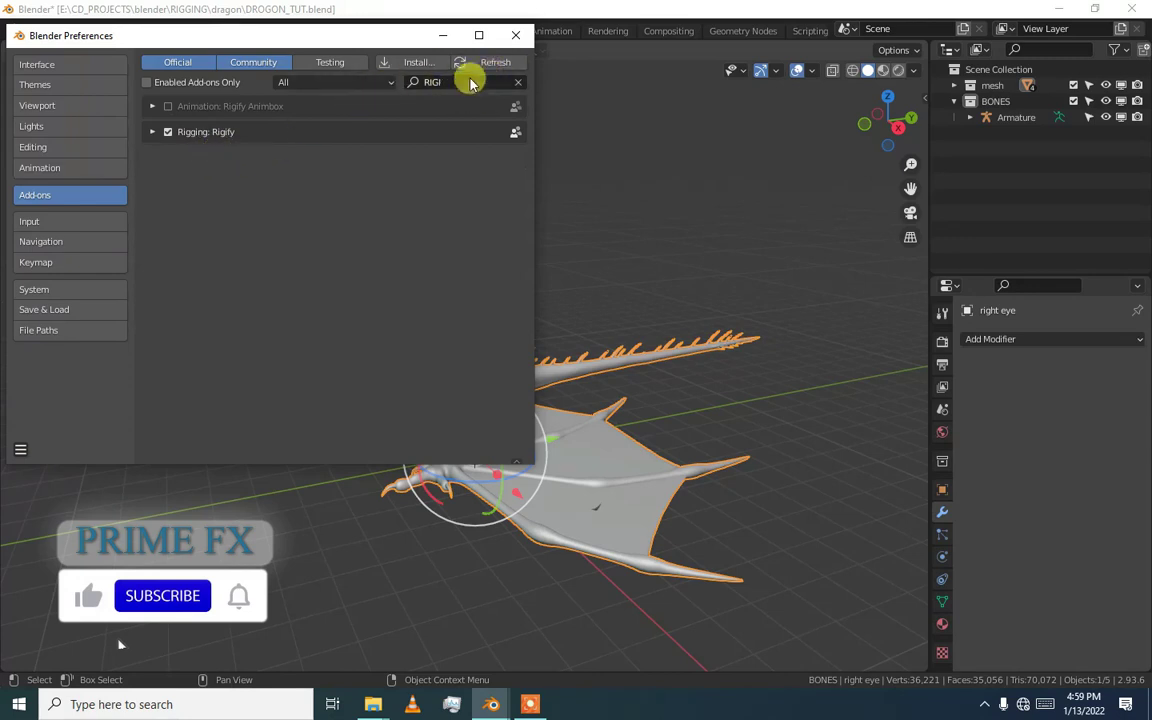
middle_click(447, 414)
middle_click(415, 373)
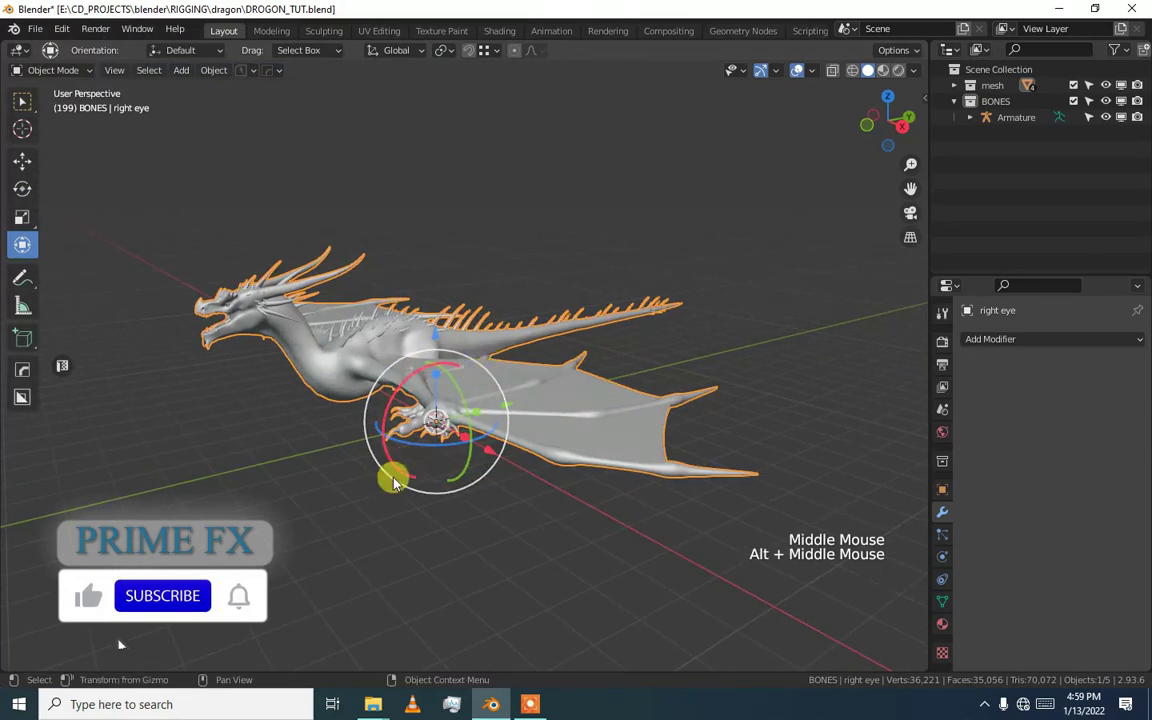
Add a fresh armature, remove the old dragon armature, and edit Armature.001's bones.
click(392, 489)
key(shift+a)
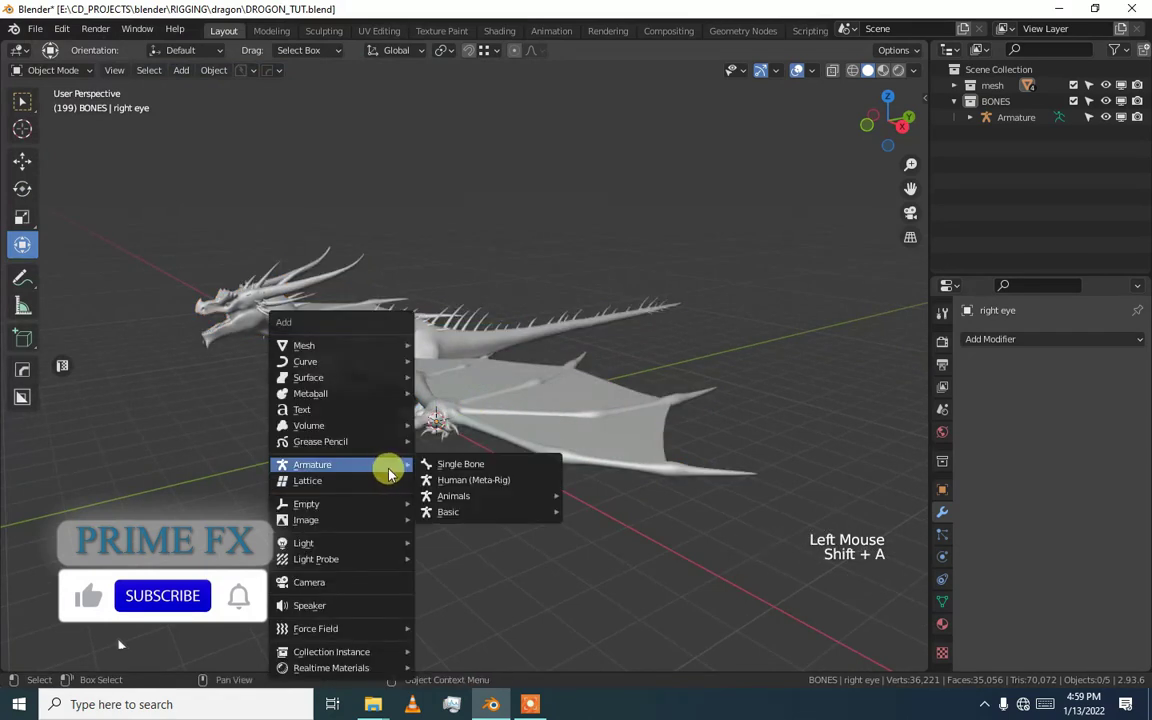
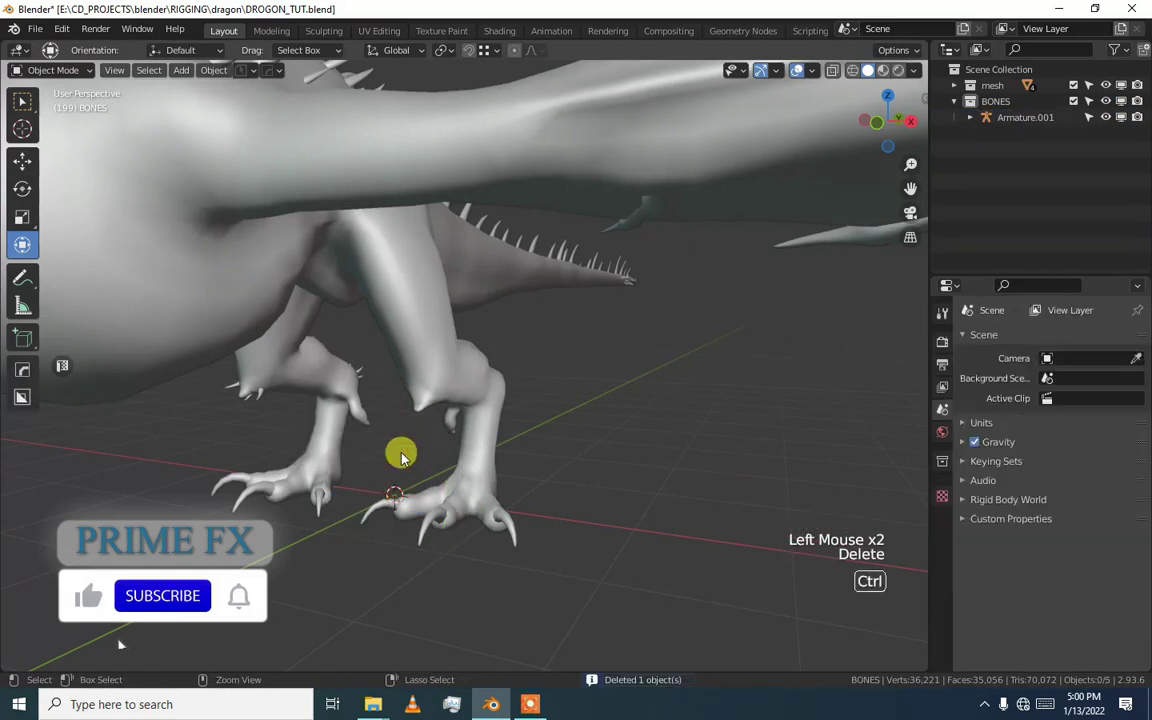
click(988, 134)
key(Tab)
scroll(down, 3)
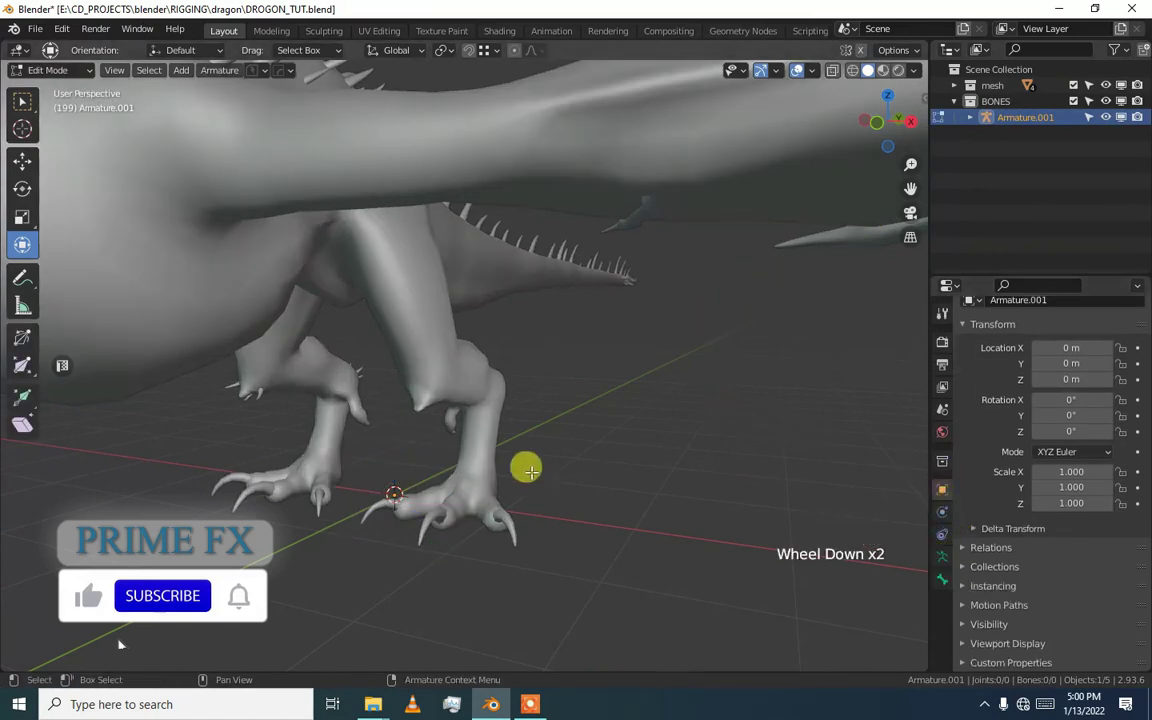
Show the armature's Rigify Samples panel and browse the sample rig list.
click(948, 568)
scroll(down, 3)
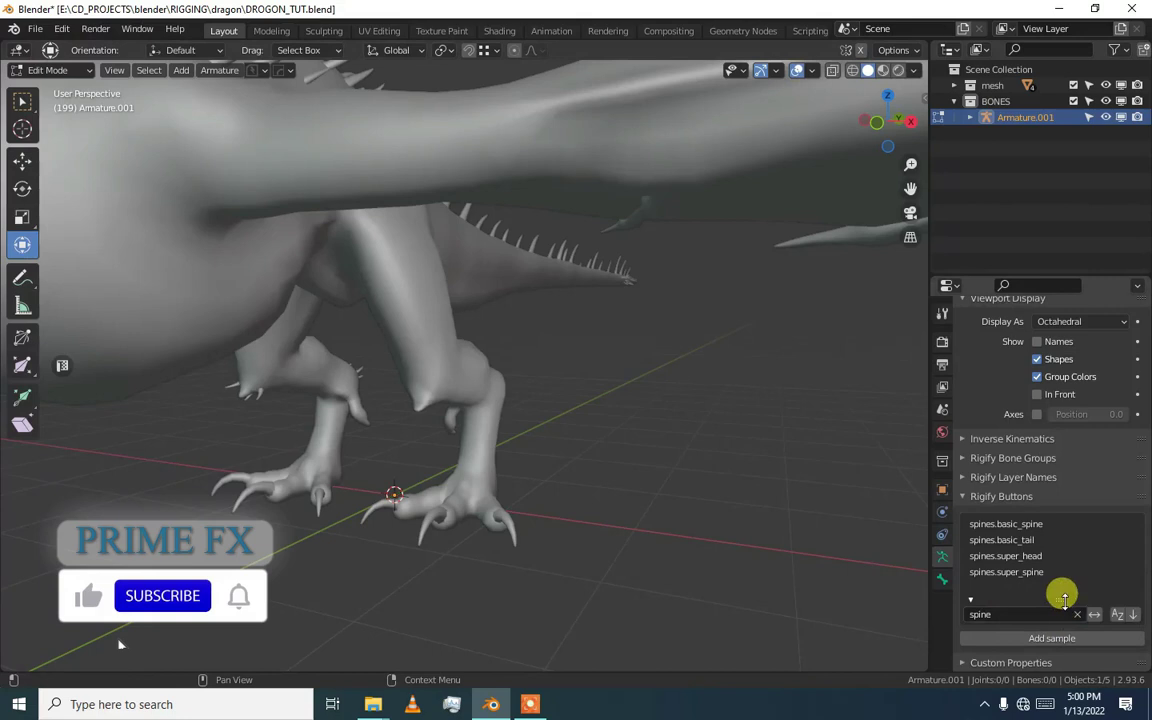
click(1084, 621)
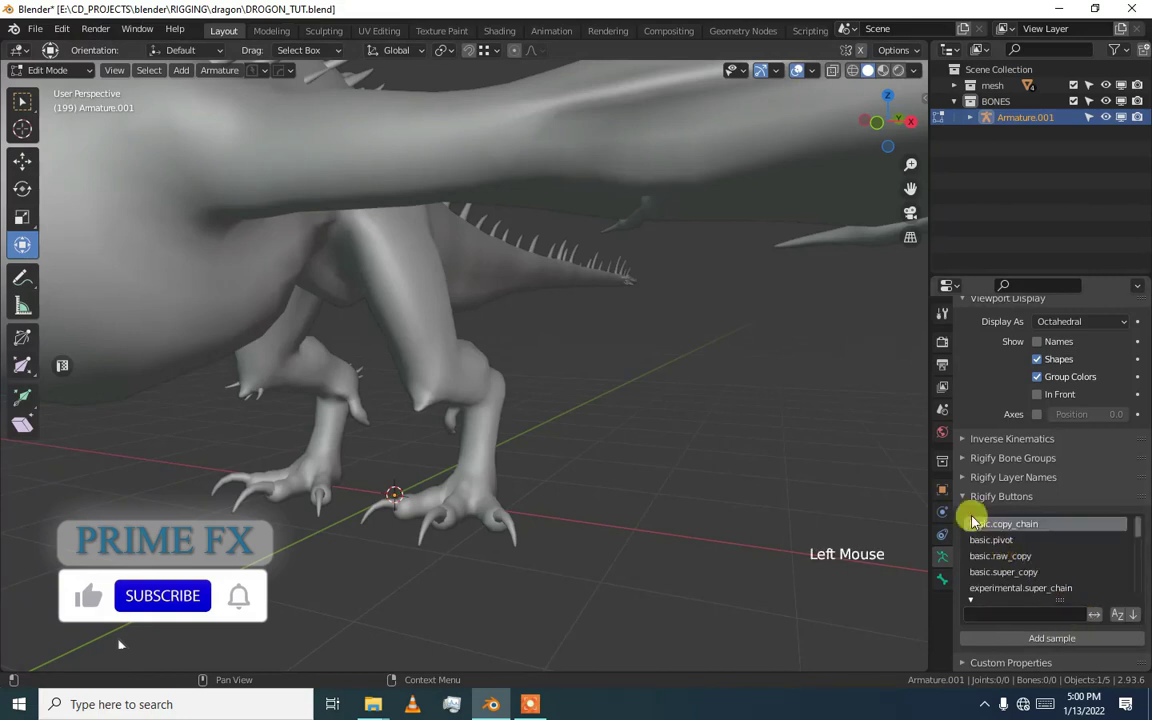
click(968, 505)
click(969, 655)
scroll(down, 3)
scroll(down, 3)
click(1010, 619)
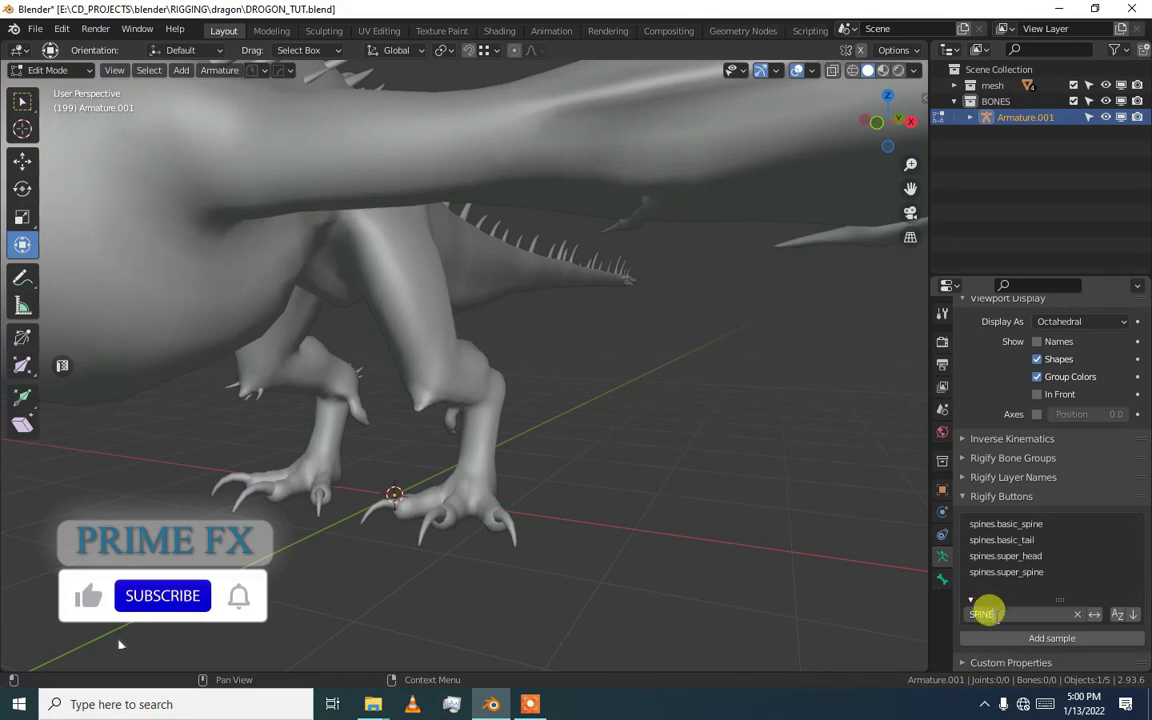
Pick the tail, head and spine samples from the Rigify sample list.
click(974, 610)
click(979, 628)
scroll(down, 3)
click(977, 606)
click(979, 620)
scroll(down, 3)
click(1021, 618)
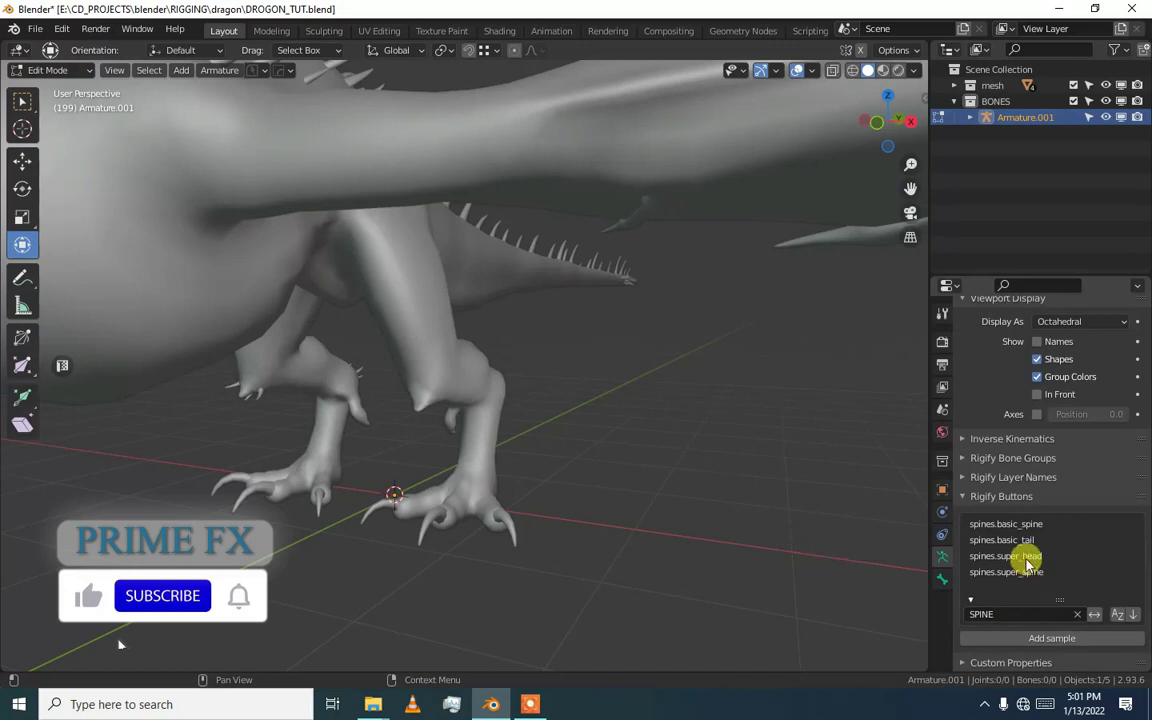
click(1034, 569)
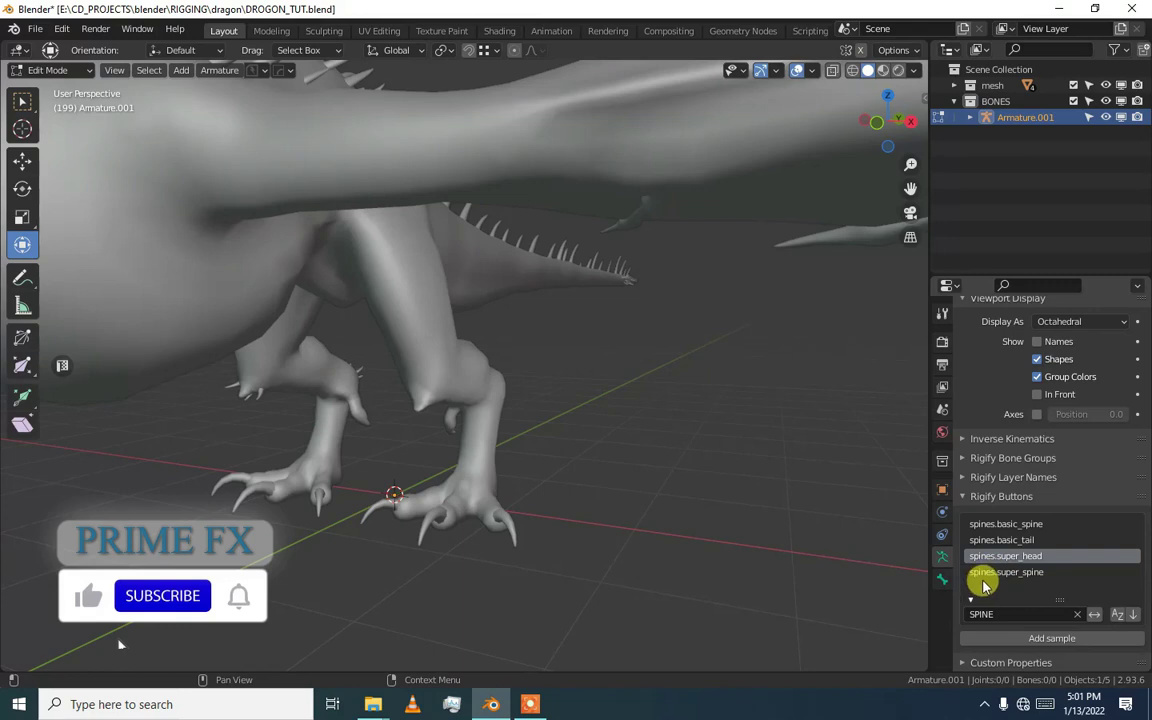
click(992, 586)
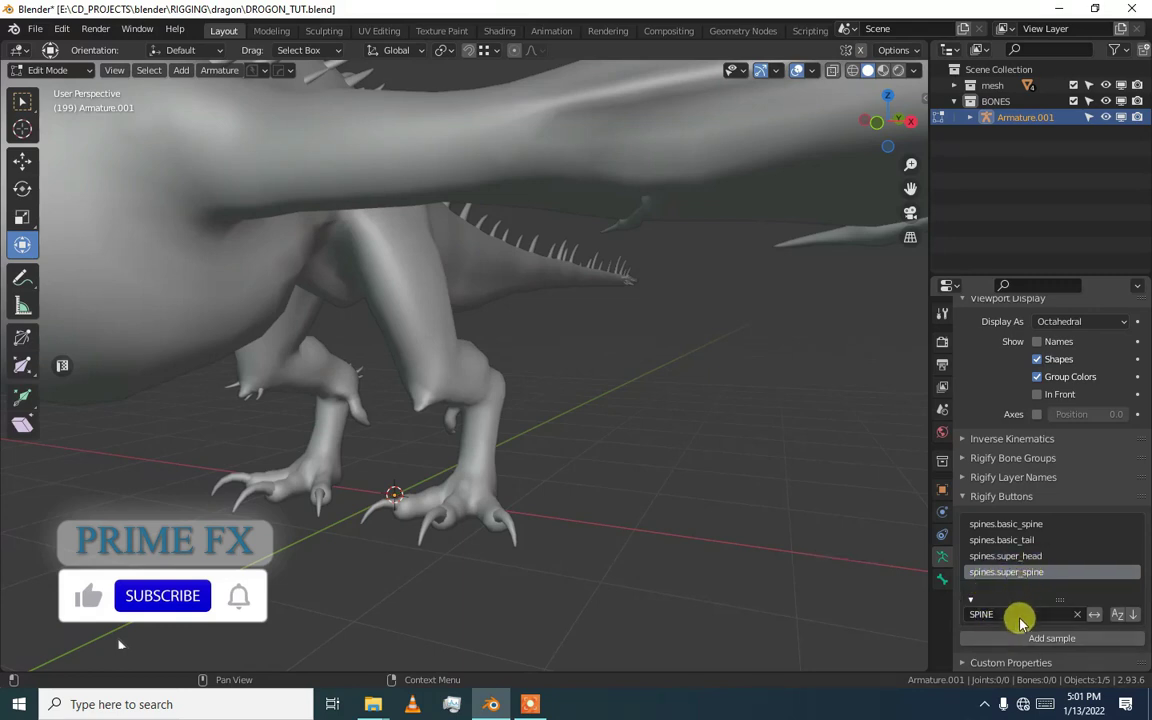
Add the chosen sample bones, enable In Front display, and select all ten bones.
click(1024, 651)
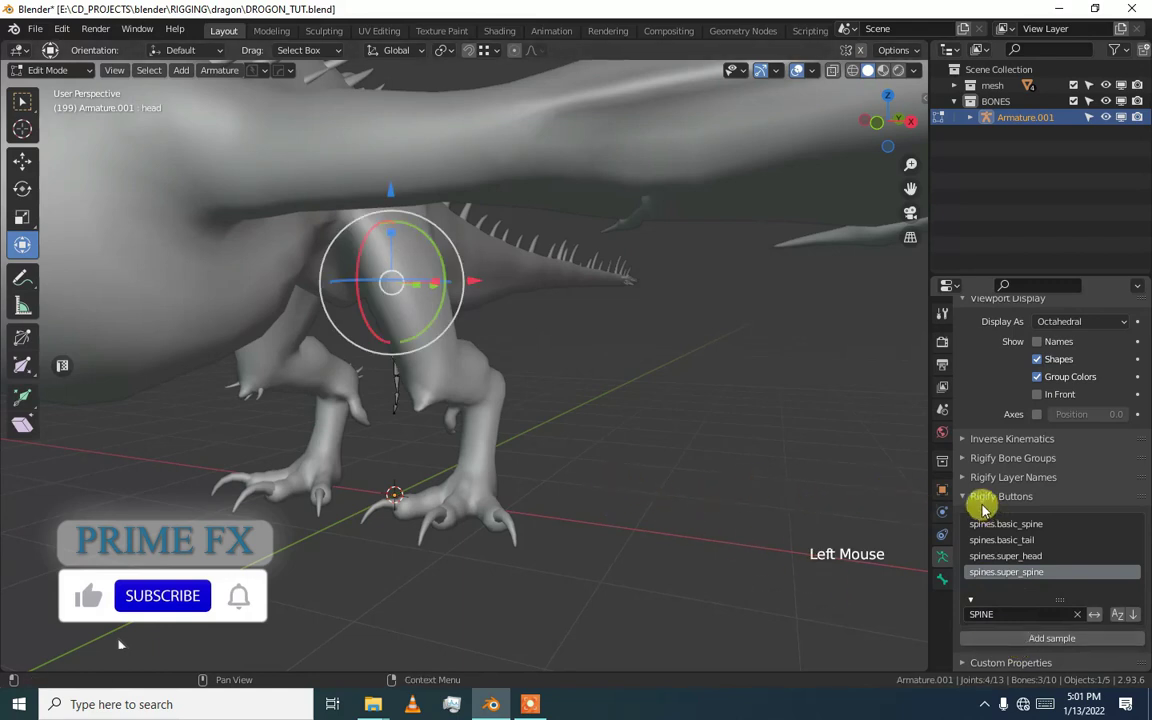
click(965, 507)
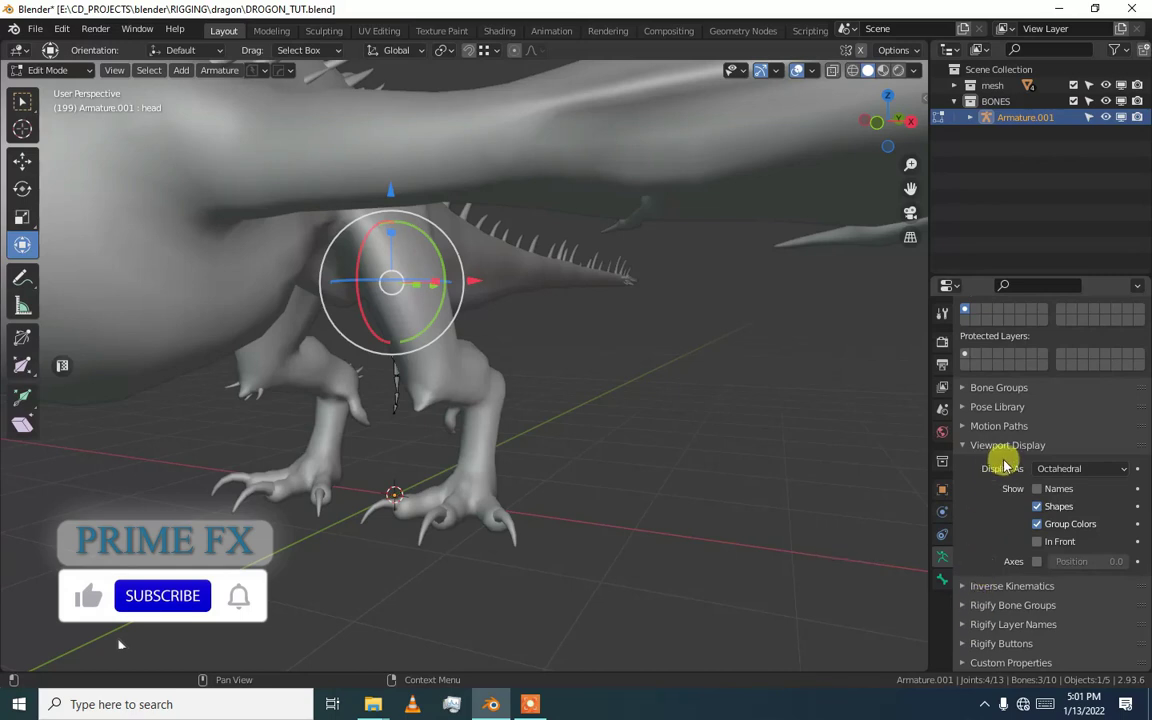
click(969, 454)
click(972, 568)
scroll(down, 3)
click(1044, 570)
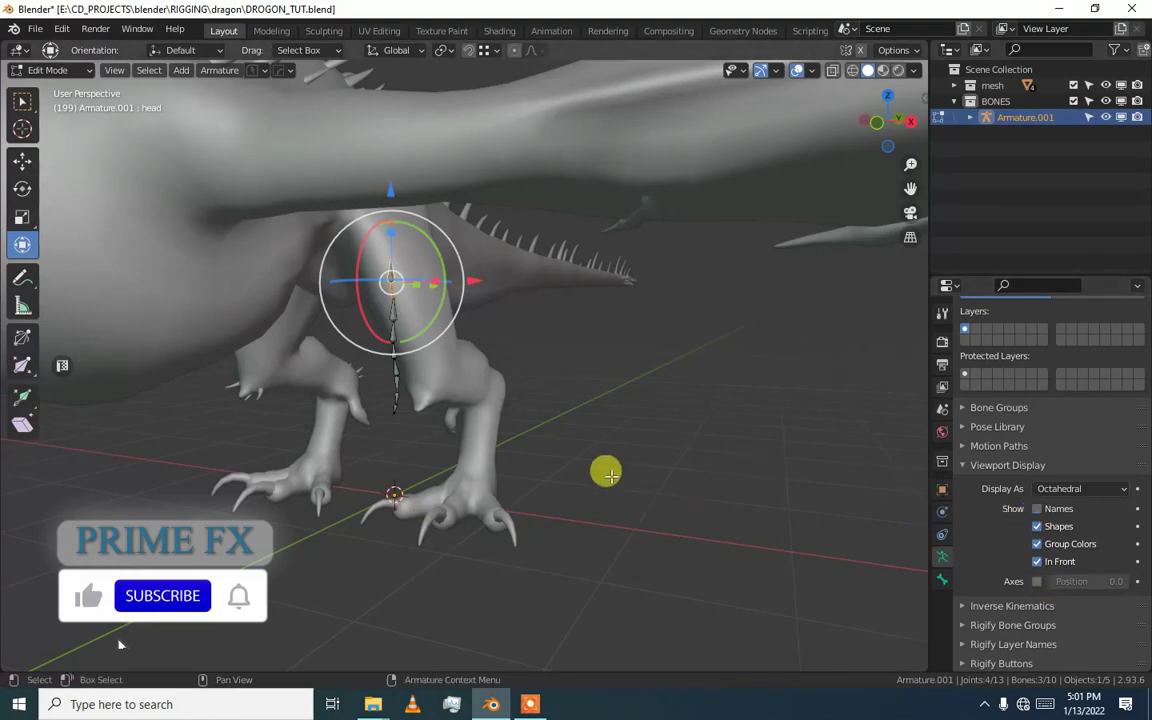
key(a)
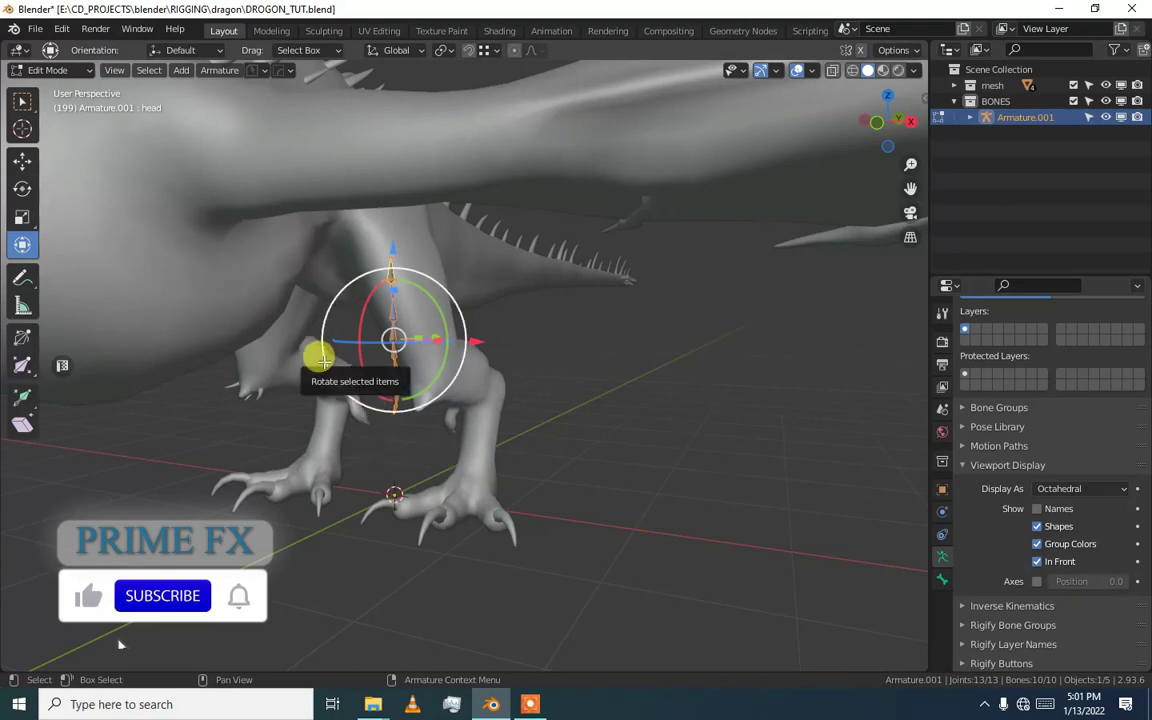
In right side view, extend the spine chain and move the whole chain down into the torso.
key(KP_3)
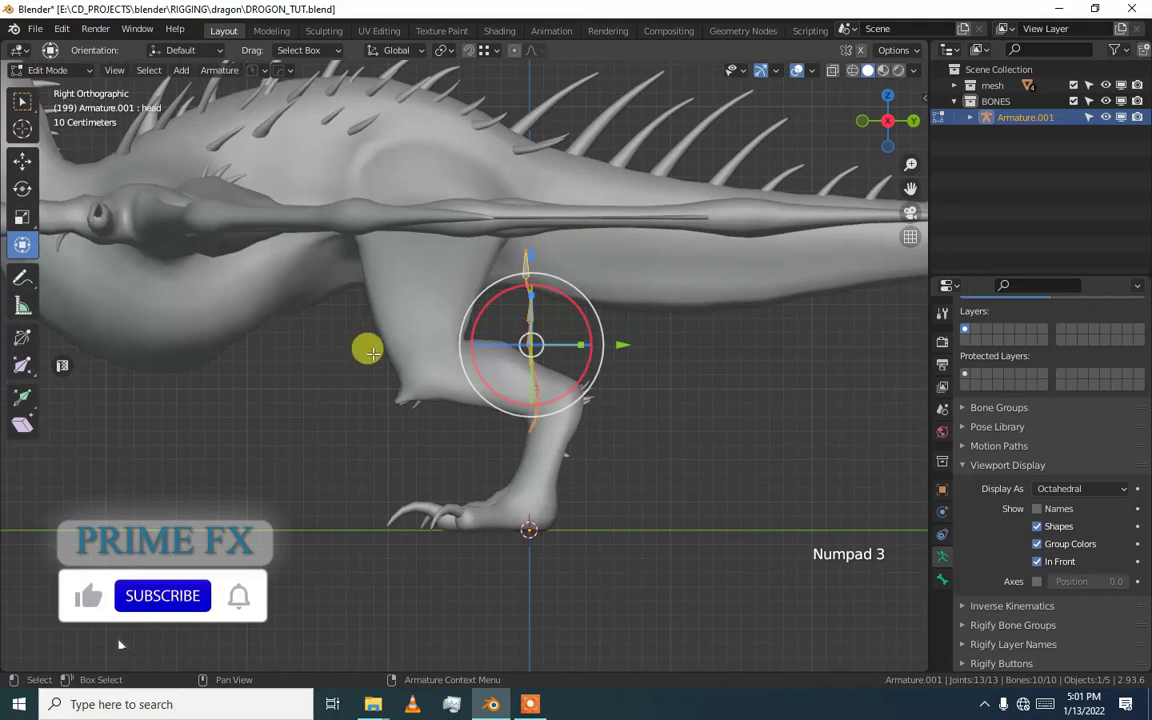
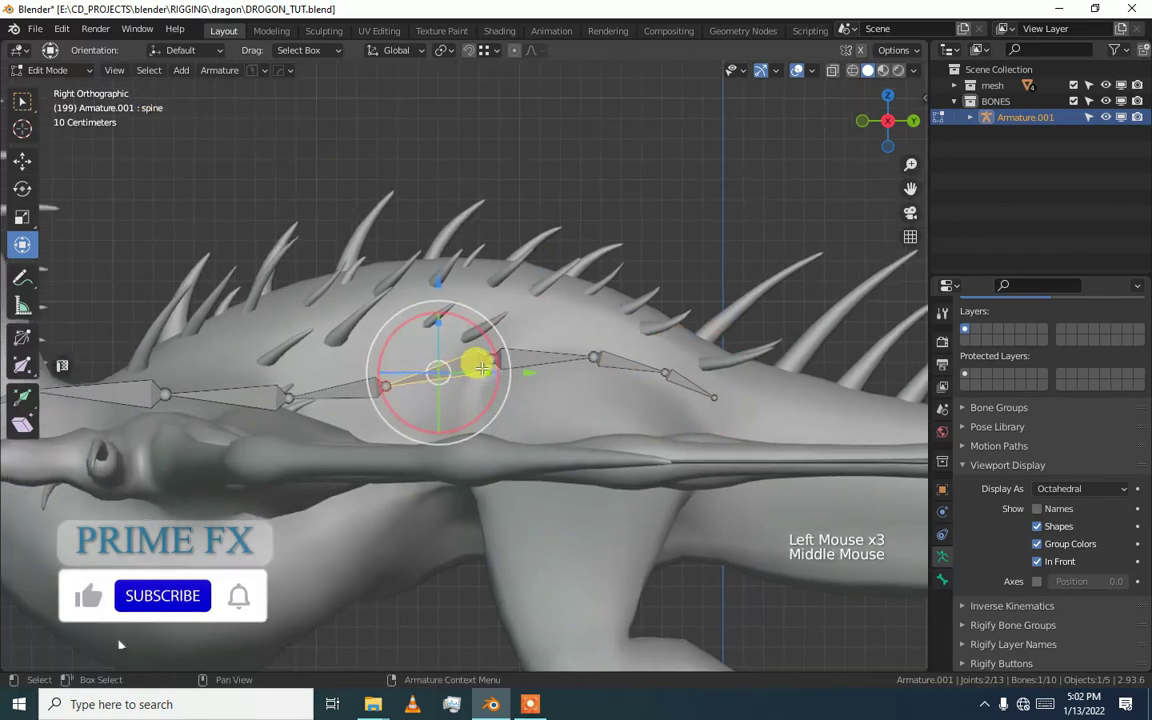
scroll(down, 3)
key(s)
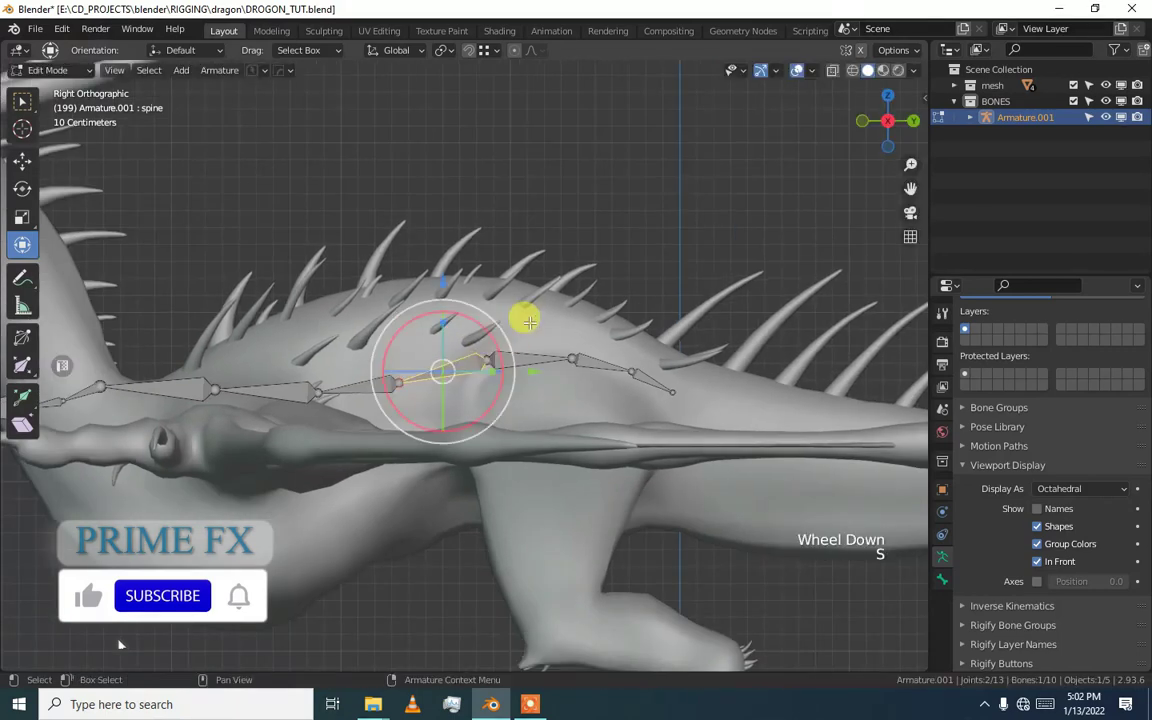
key(a)
key(g)
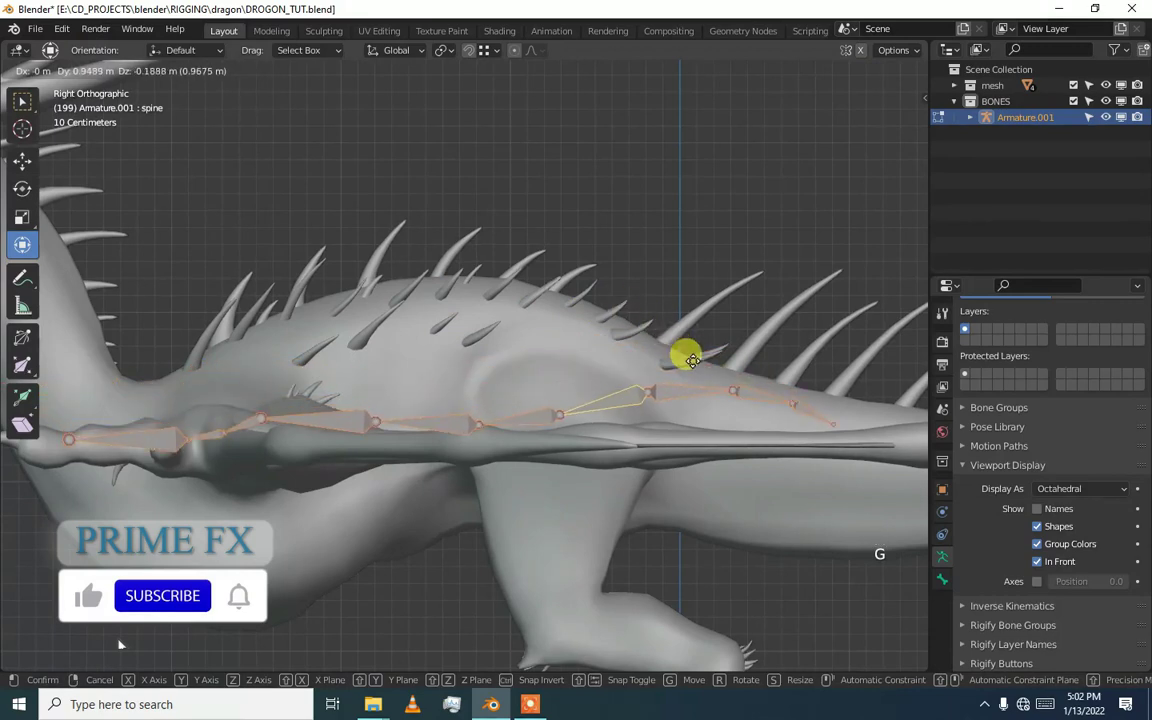
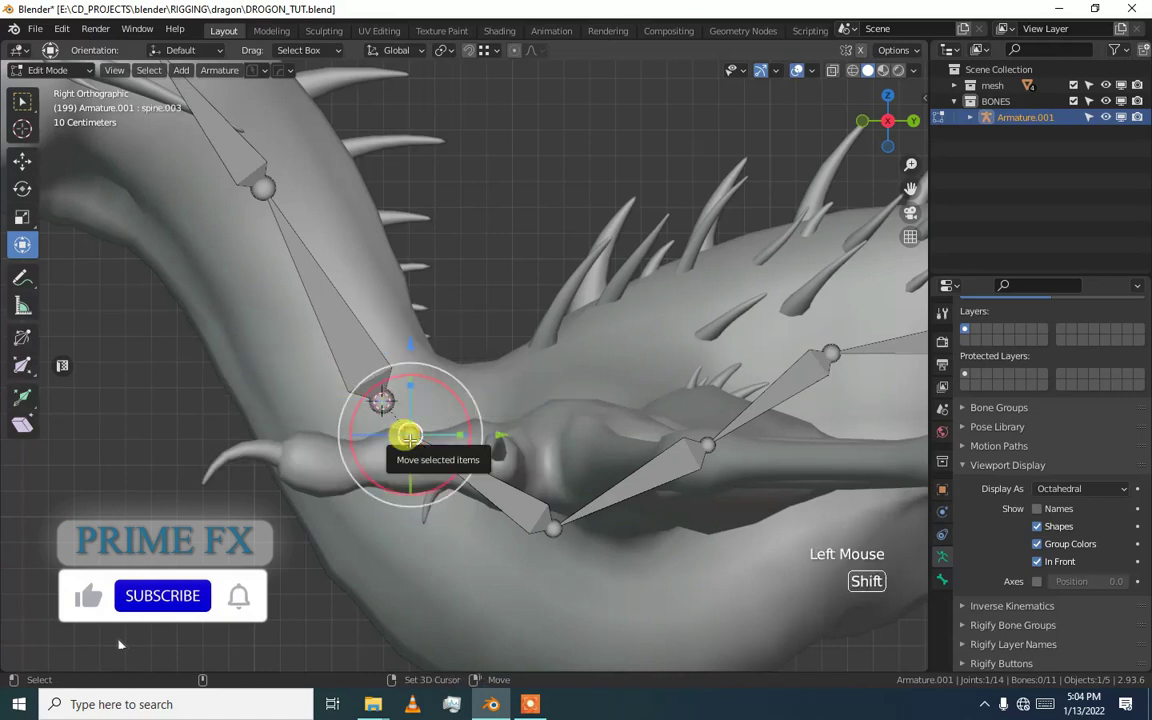
Snap the cursor at the hips and stretch the tail bones back along the dragon's tail.
key(shift+s)
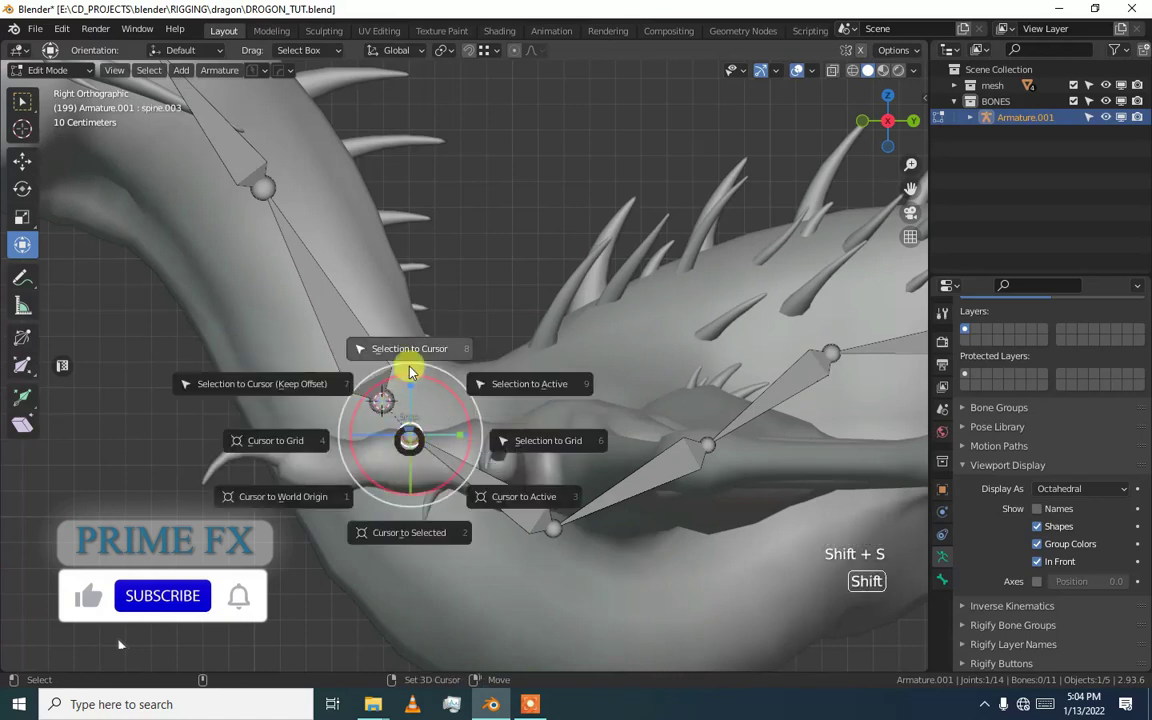
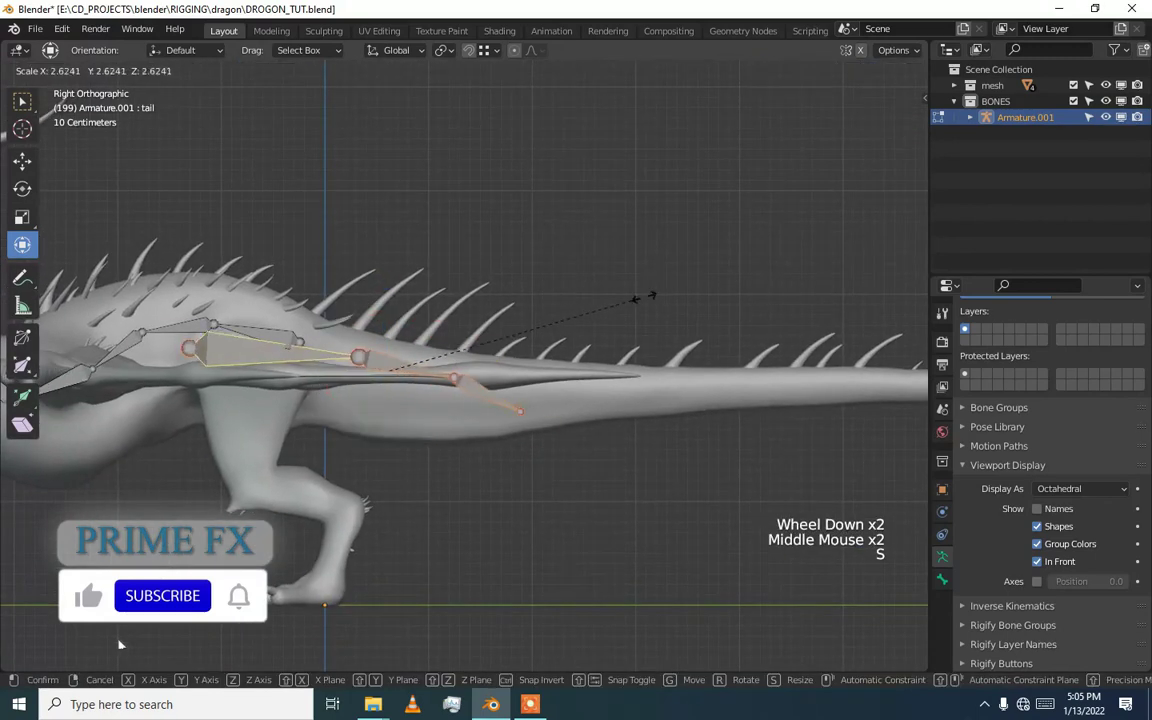
key(g)
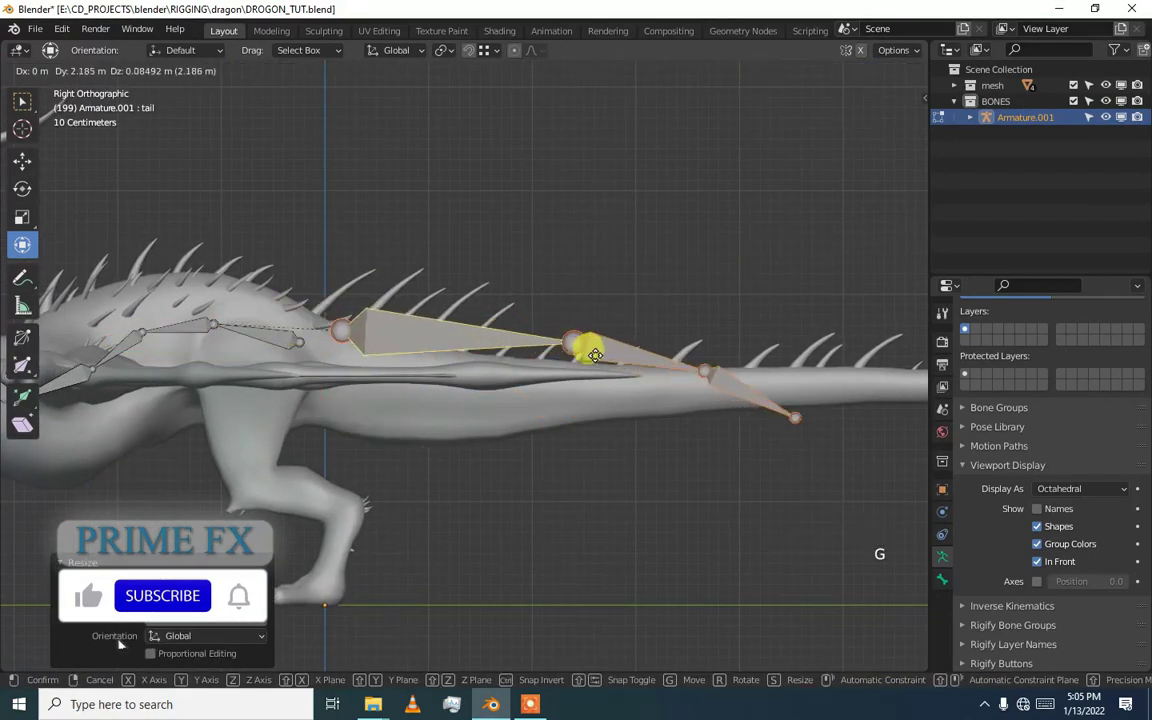
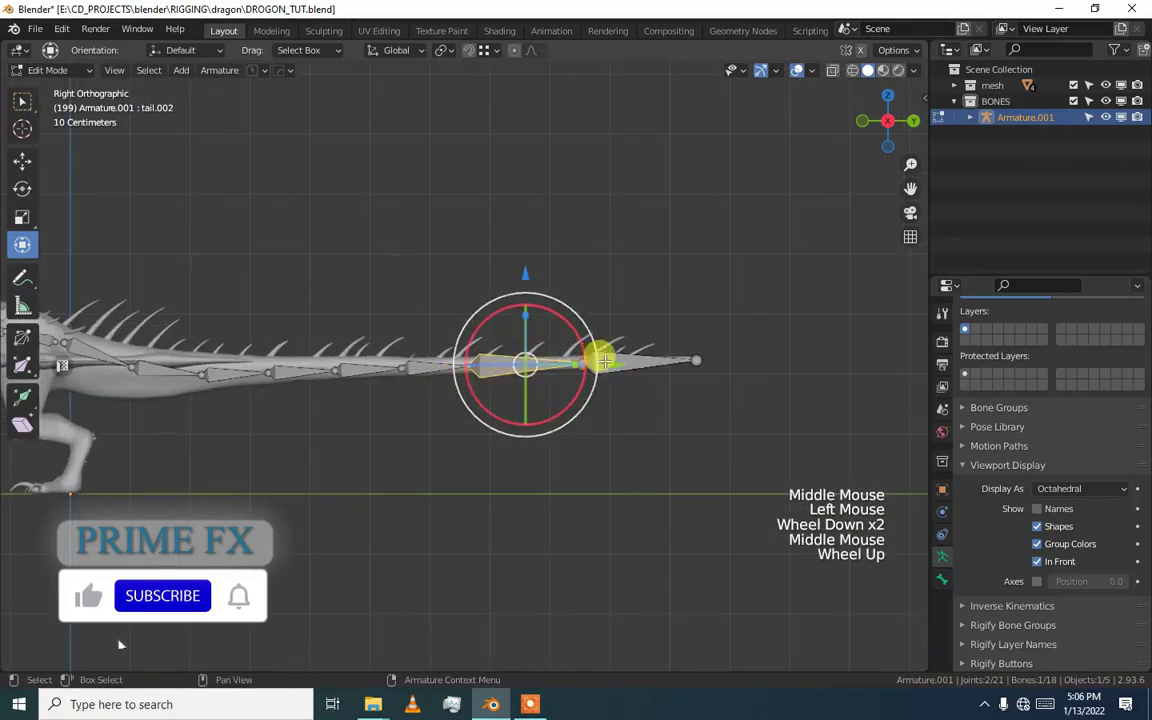
Subdivide the tail bones with 1 cut and view them through wireframe shading.
right_click(617, 371)
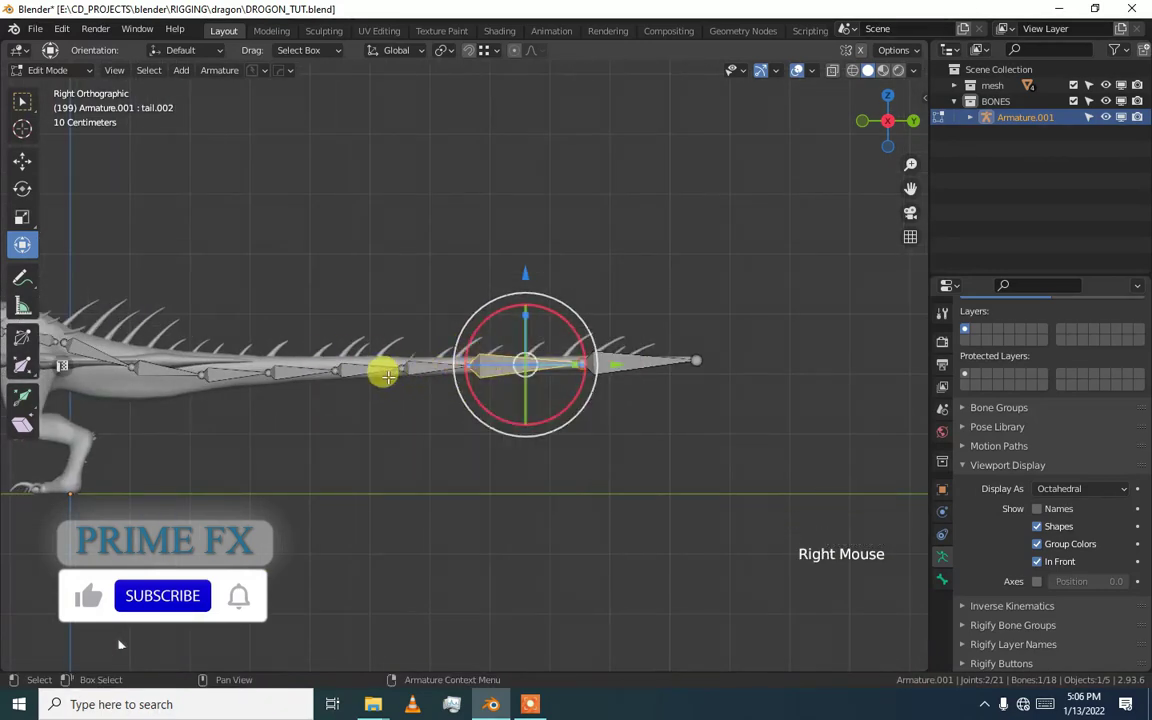
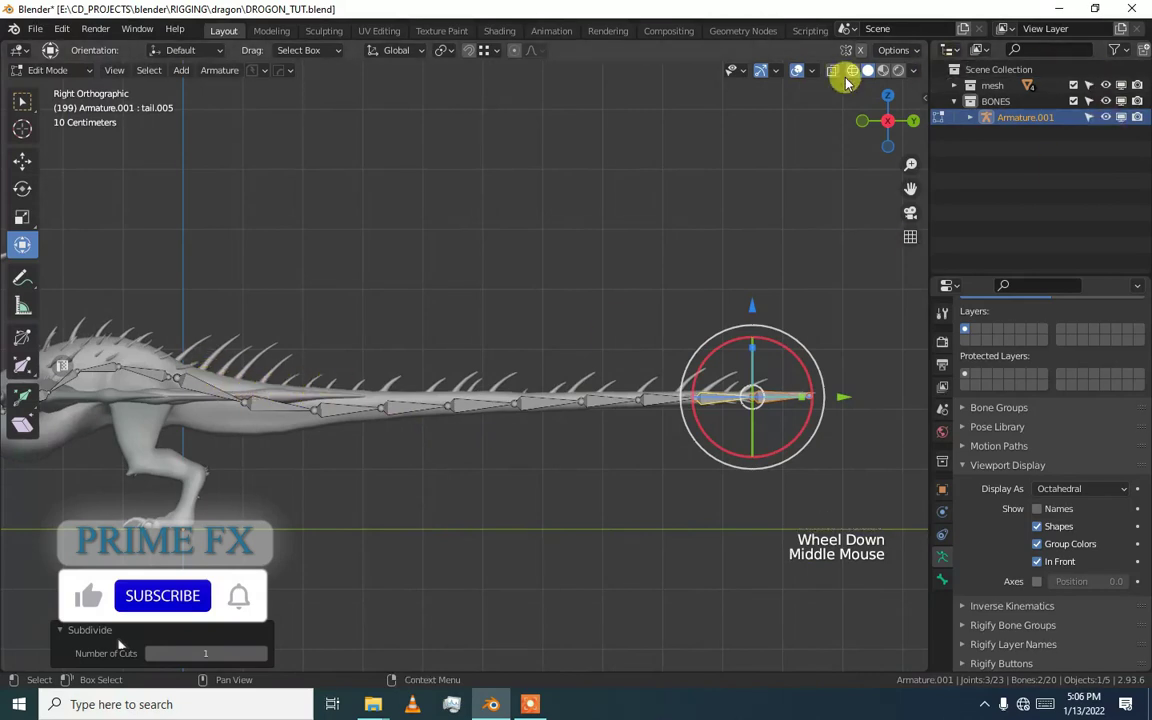
click(850, 85)
click(850, 79)
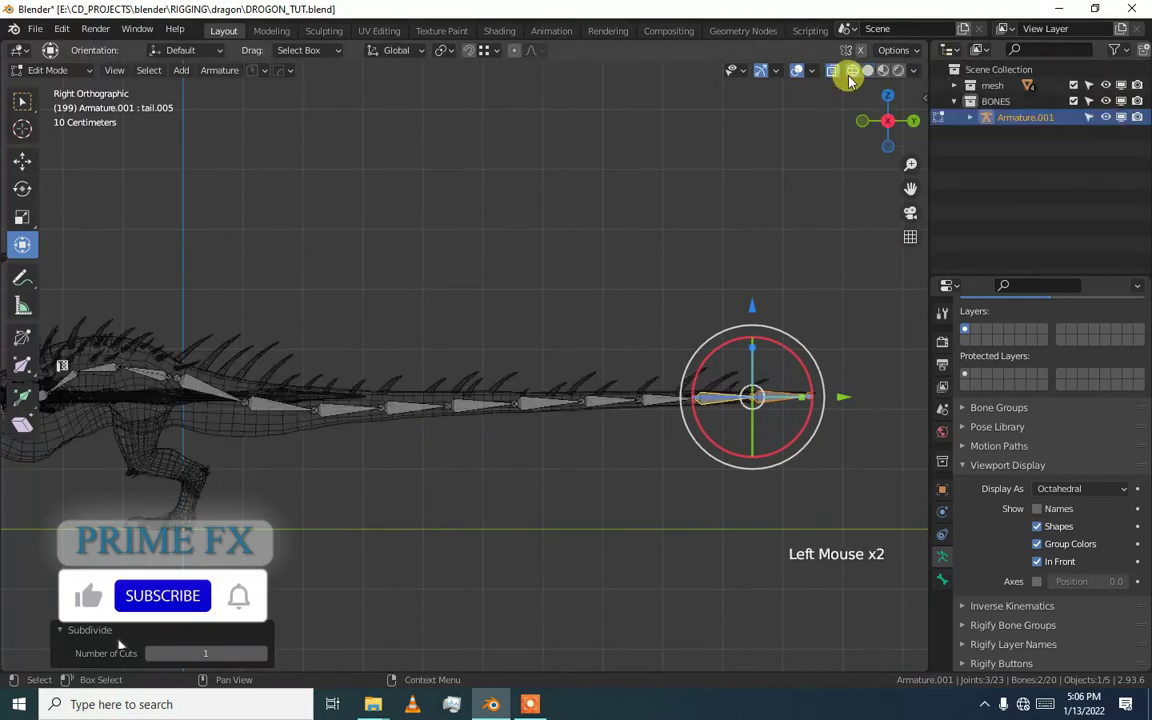
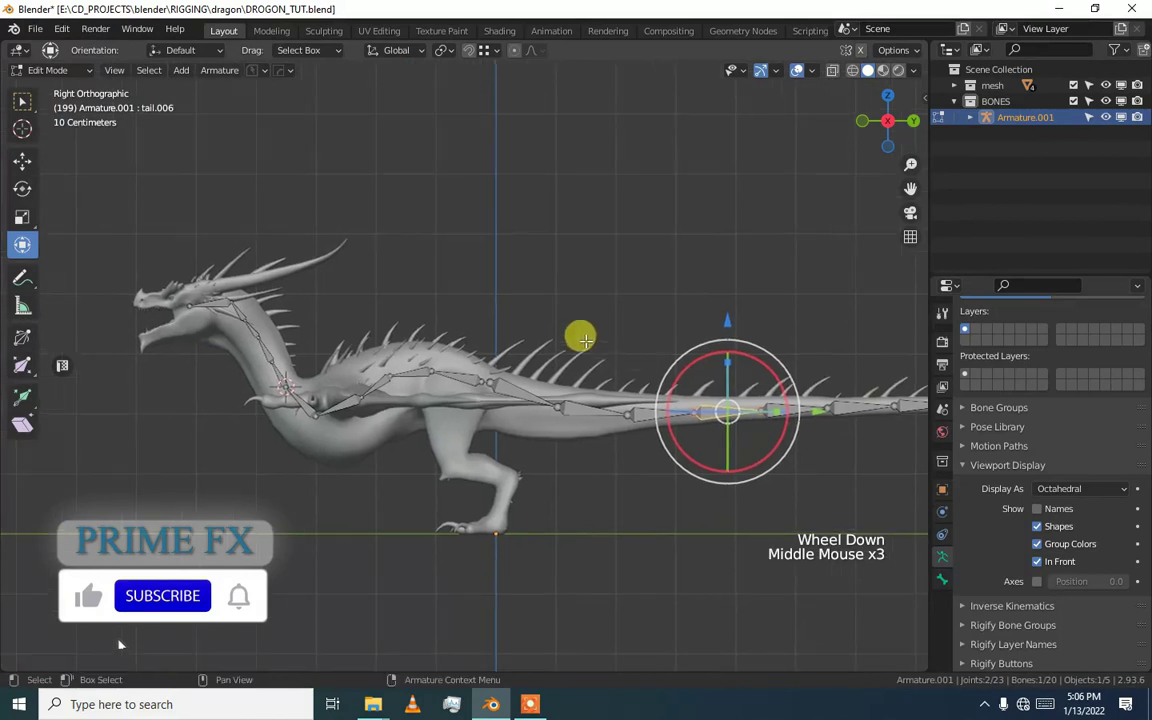
Check the bones against the mesh and leave the armature in Pose Mode.
key(ctrl+Tab)
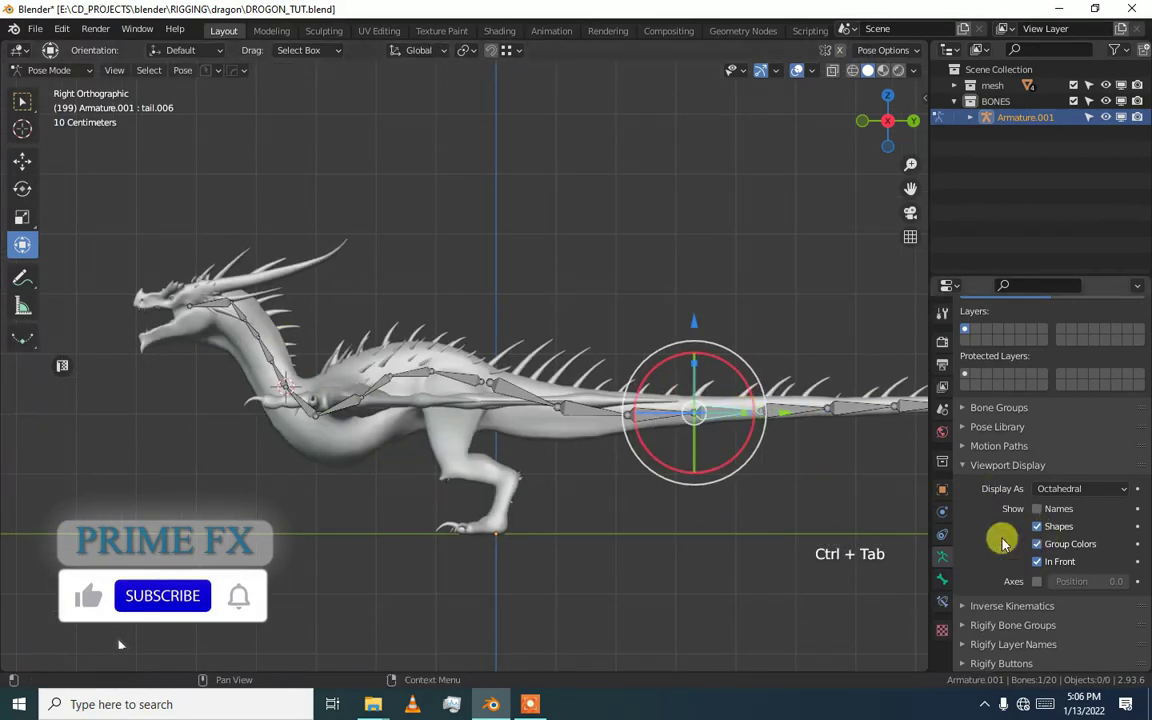
scroll(down, 3)
scroll(up, 3)
middle_click(680, 433)
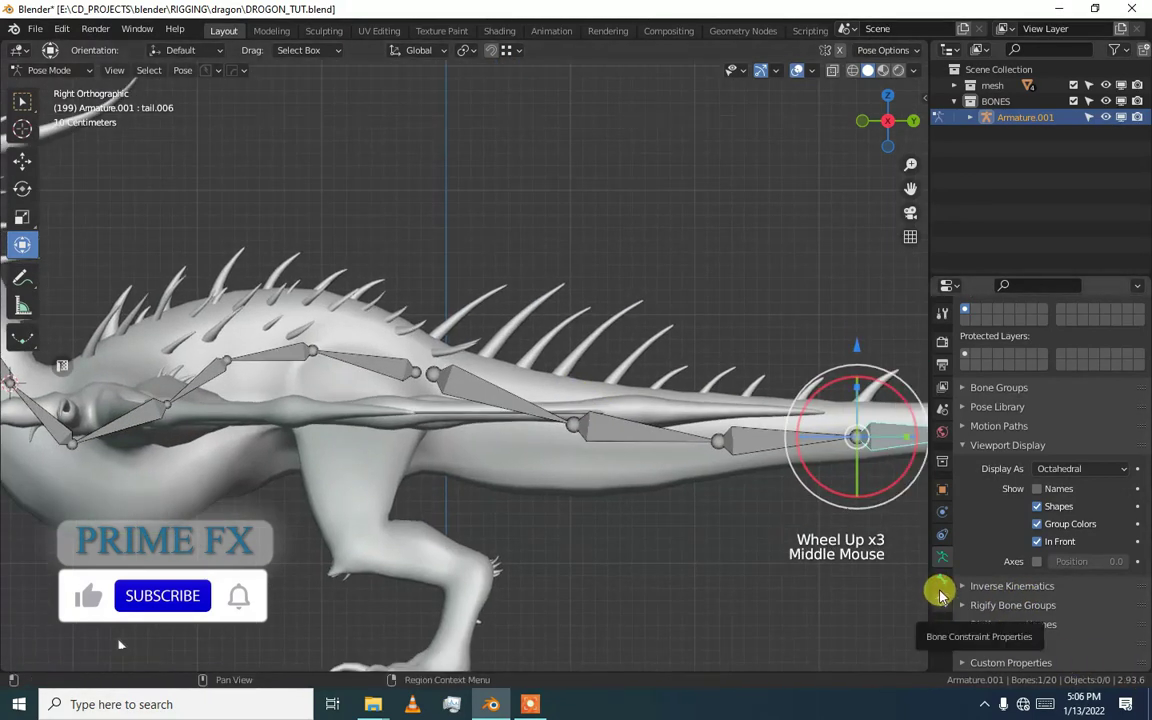
scroll(down, 3)
key(ctrl+Tab)
scroll(down, 3)
scroll(down, 3)
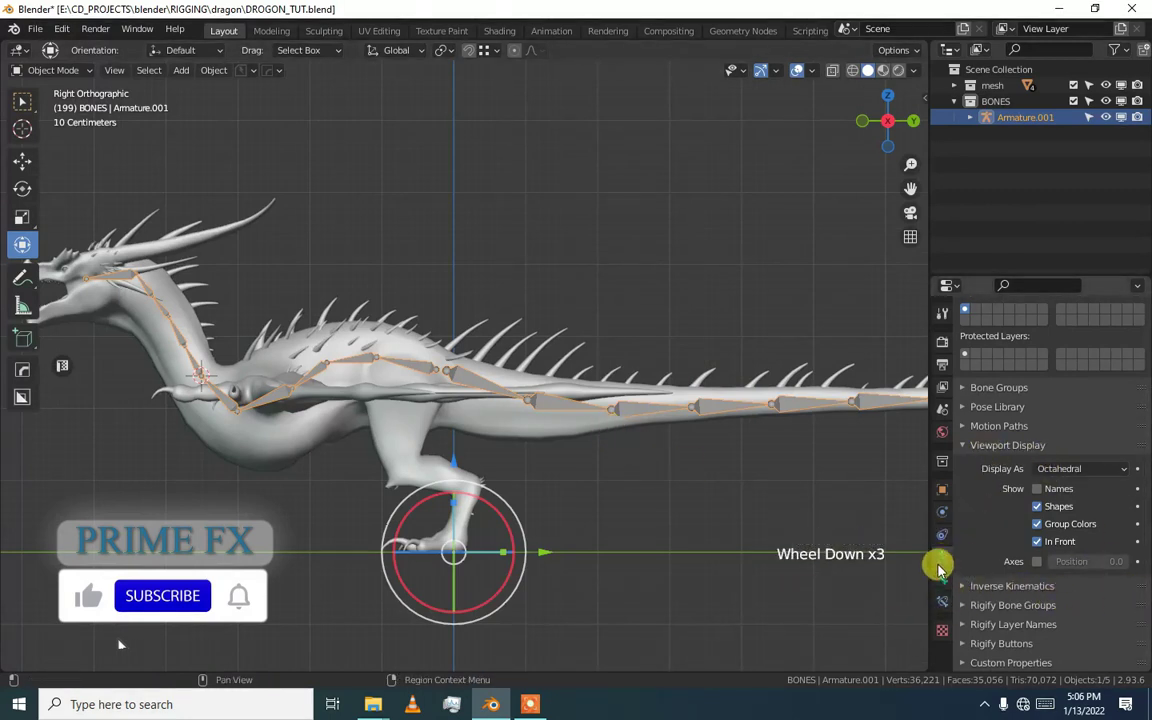
key(ctrl+Tab)
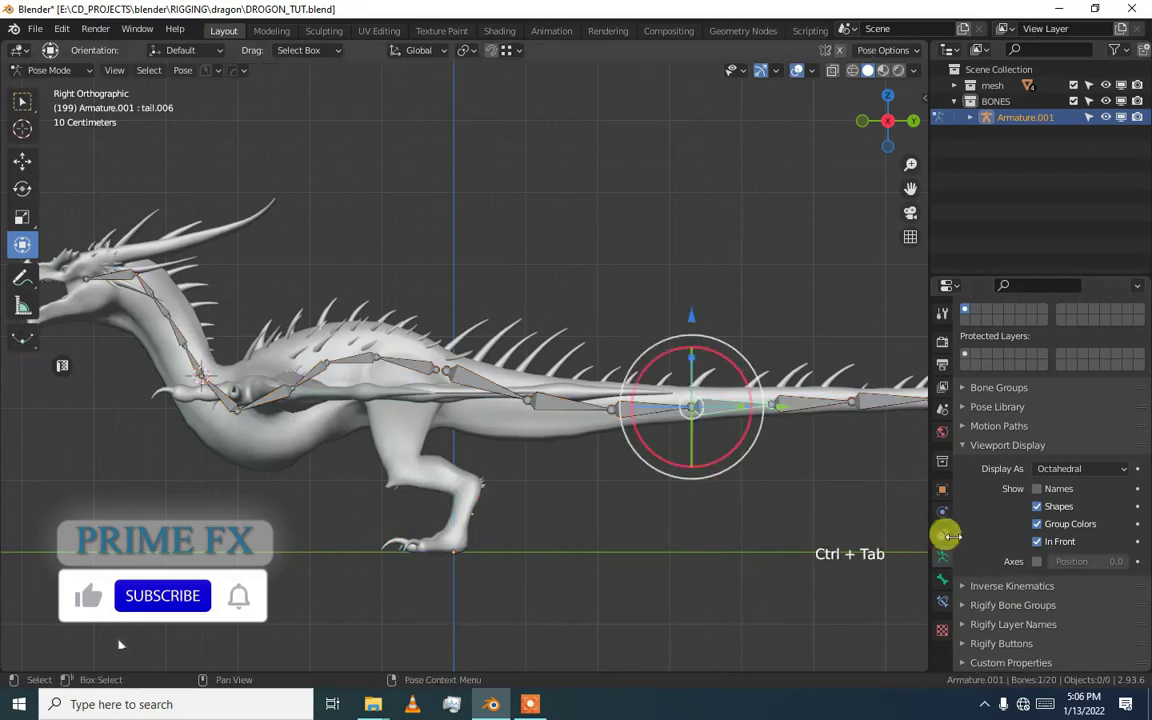
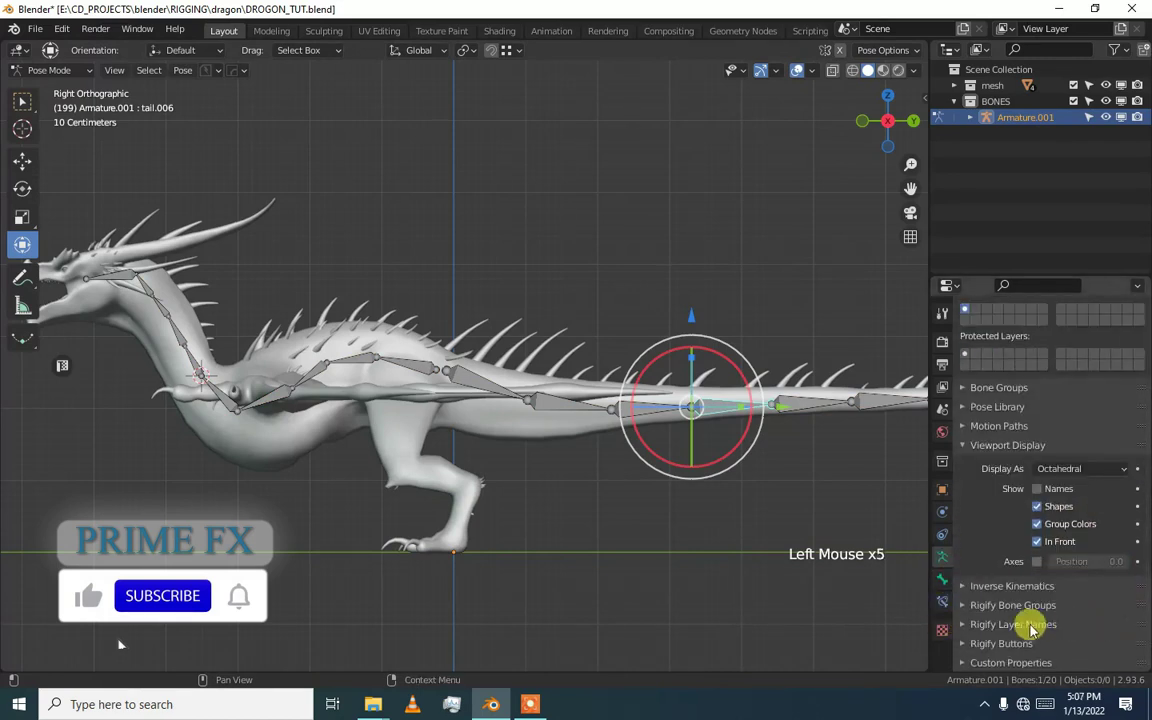
Generate the Rigify rig from the armature and put it in Pose Mode.
click(966, 656)
scroll(down, 3)
click(1088, 619)
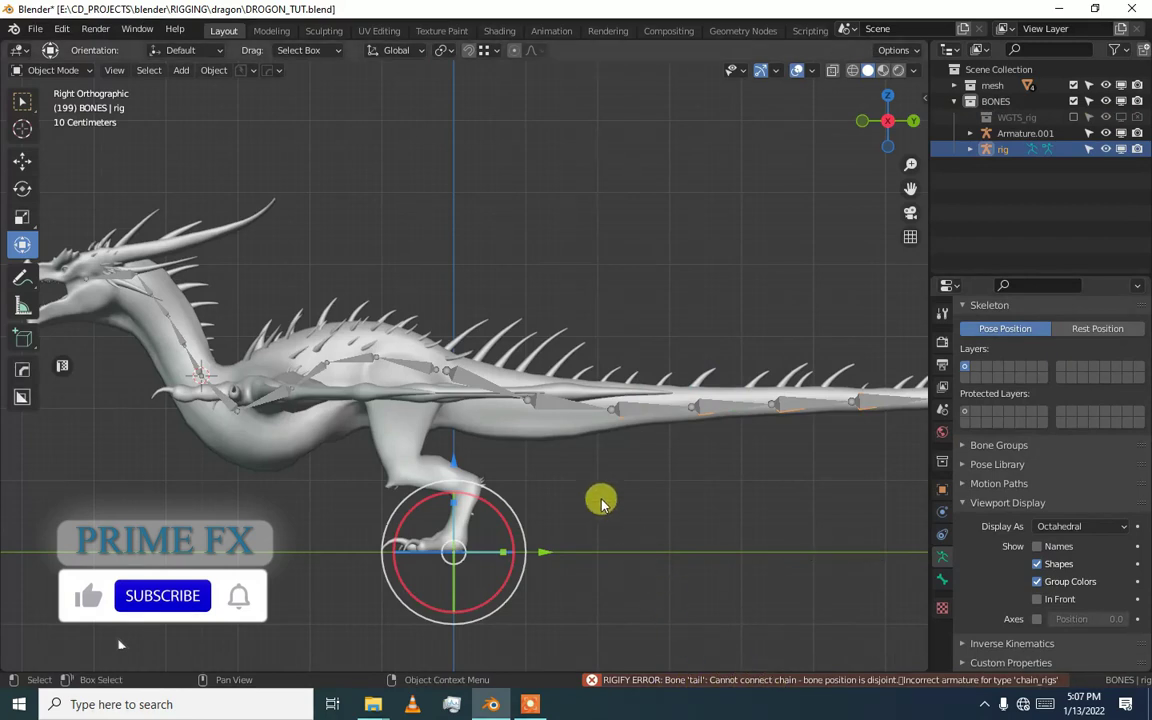
key(ctrl+Tab)
Select the tail bones down to the ORG-tail bone at the tail base.
click(579, 421)
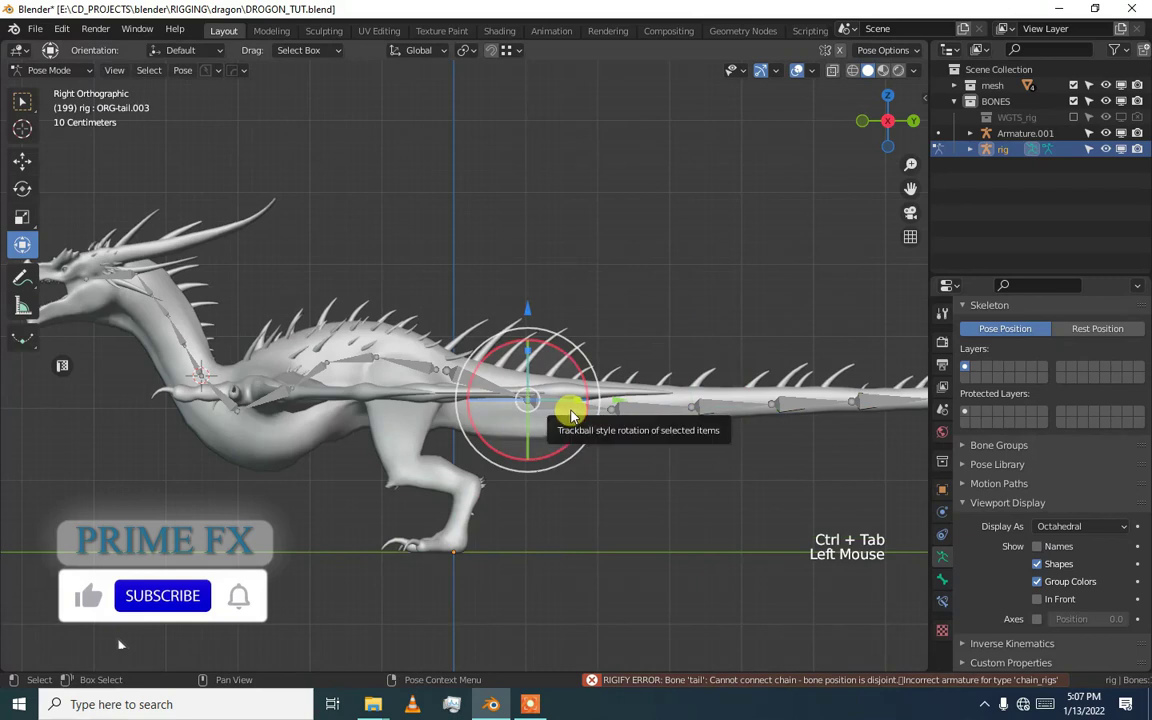
click(578, 410)
scroll(up, 3)
middle_click(571, 414)
scroll(up, 3)
click(491, 382)
click(480, 396)
scroll(up, 3)
middle_click(462, 393)
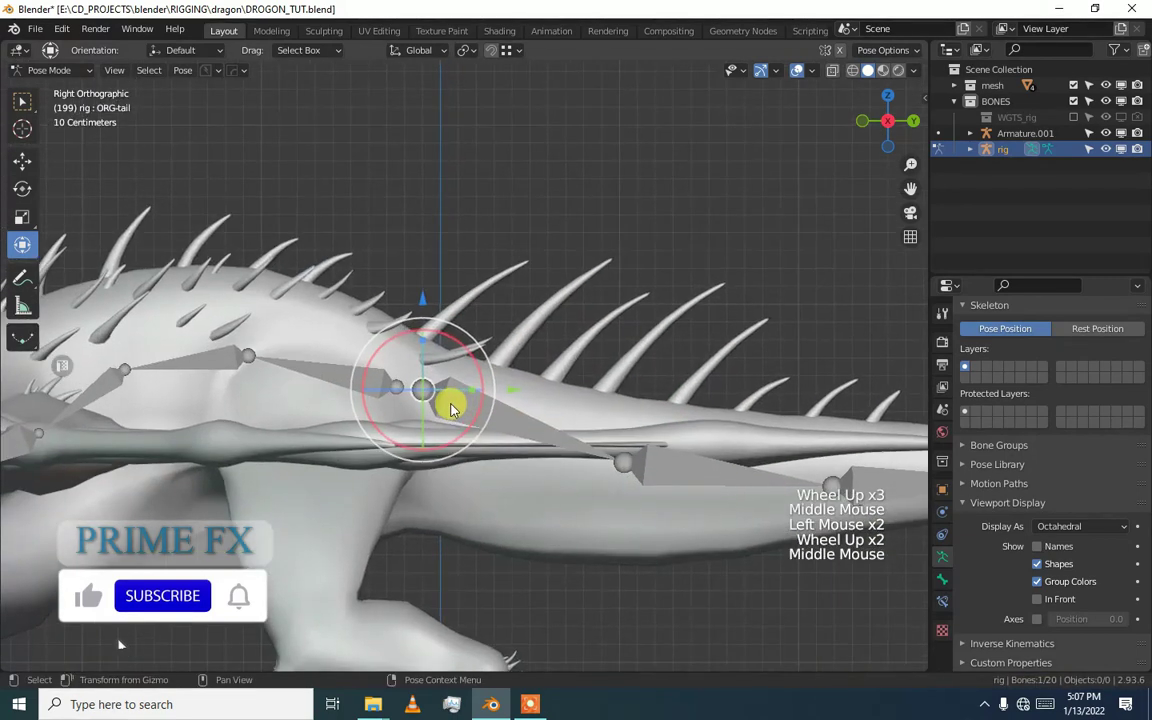
Show the ORG-tail bone's Bone properties and look through its panels.
click(945, 590)
scroll(down, 3)
scroll(up, 3)
scroll(down, 3)
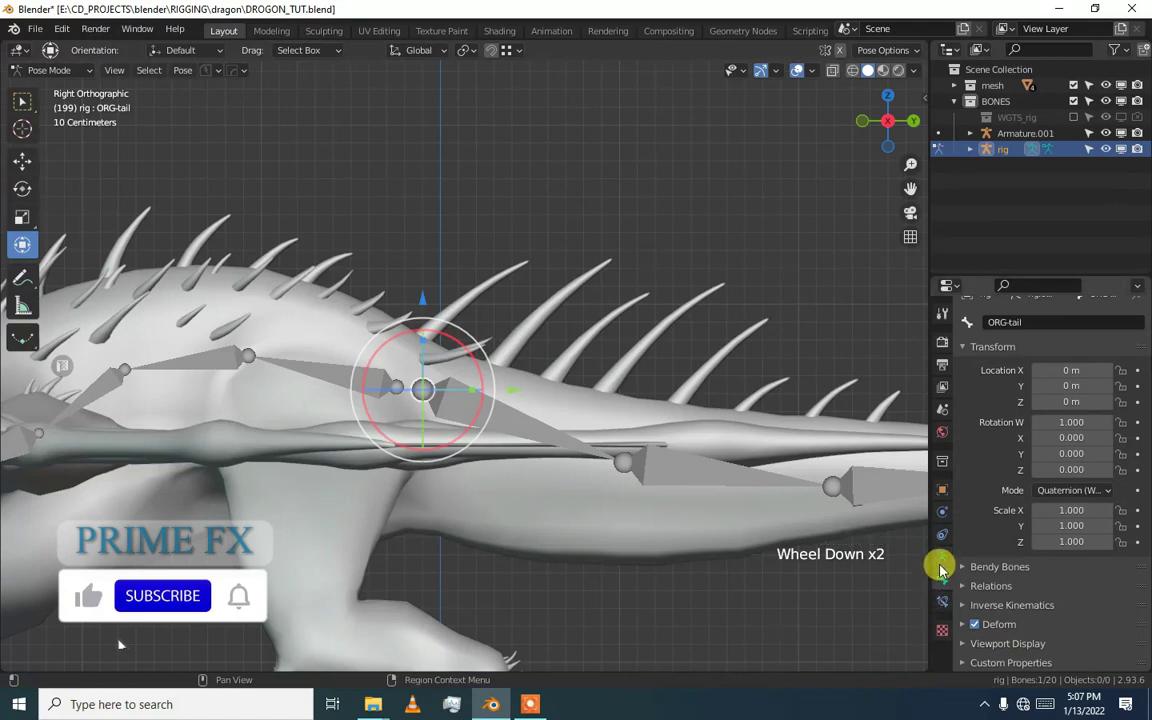
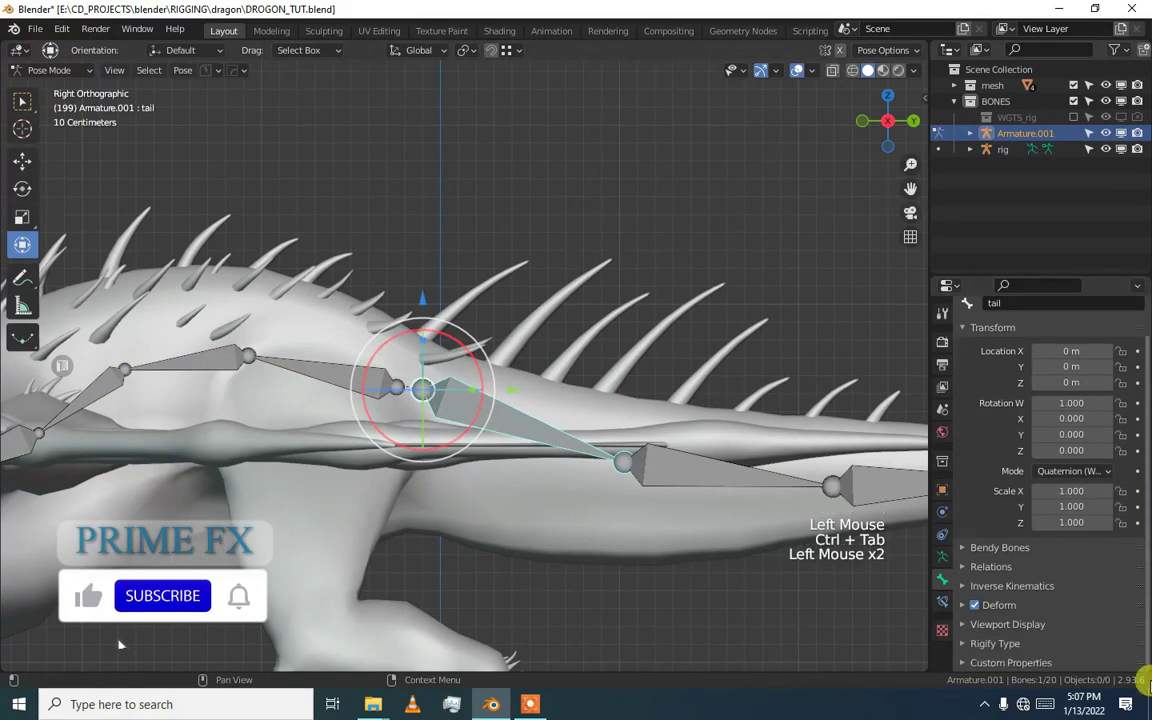
Delete the faulty generated rig and reselect the metarig's tail bone in Pose Mode.
double_click(1005, 162)
key(Delete)
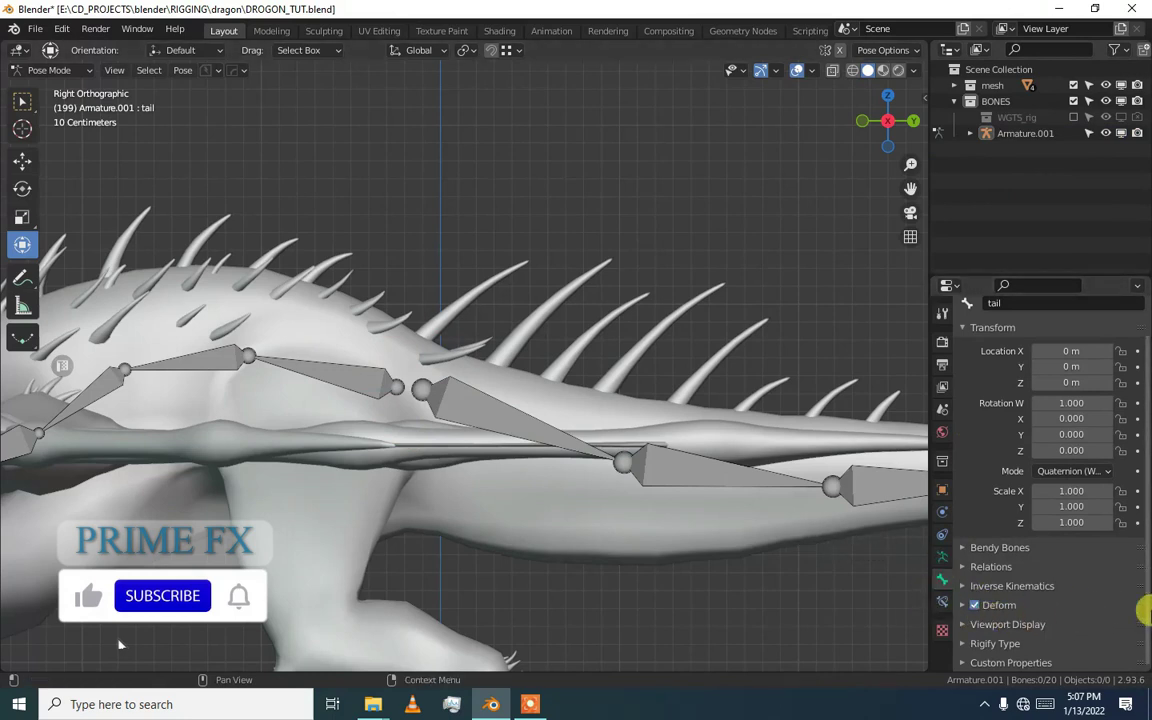
click(443, 392)
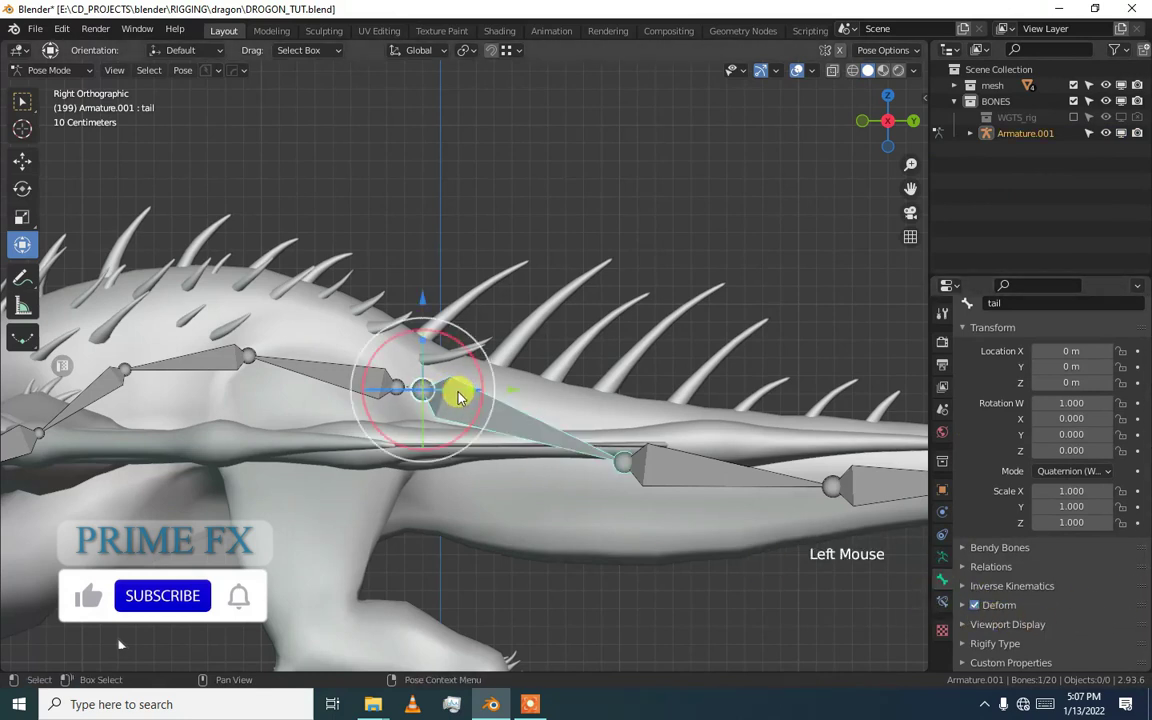
key(ctrl+Tab)
key(ctrl+Tab)
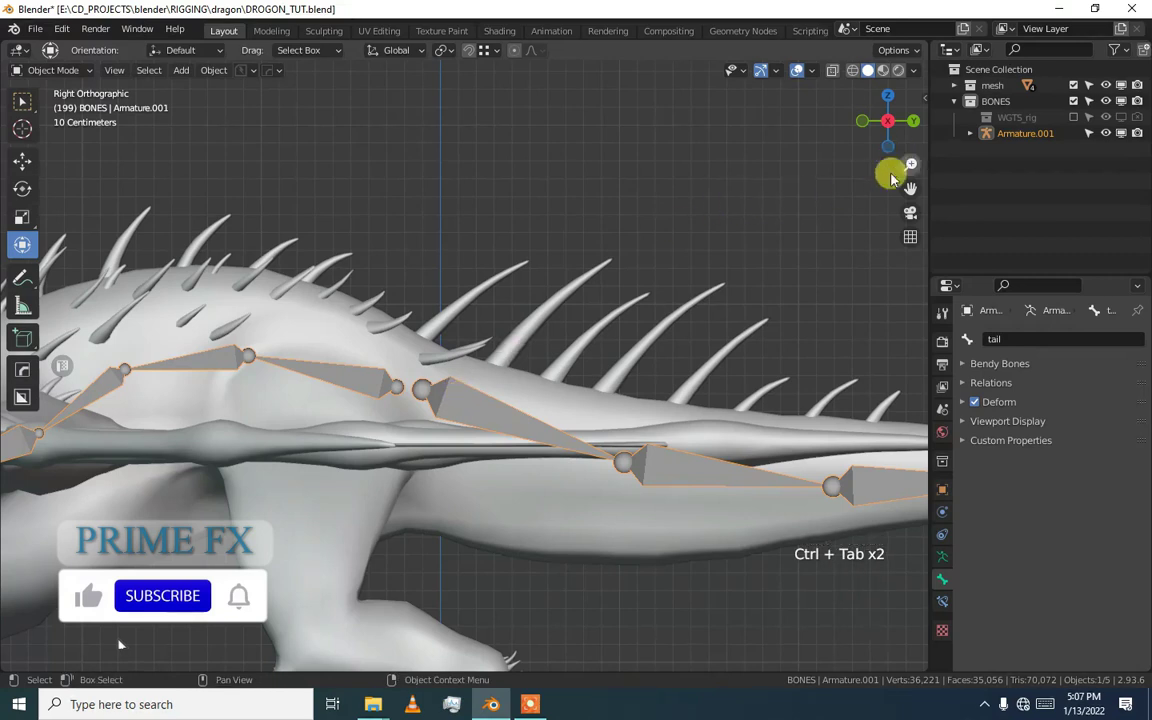
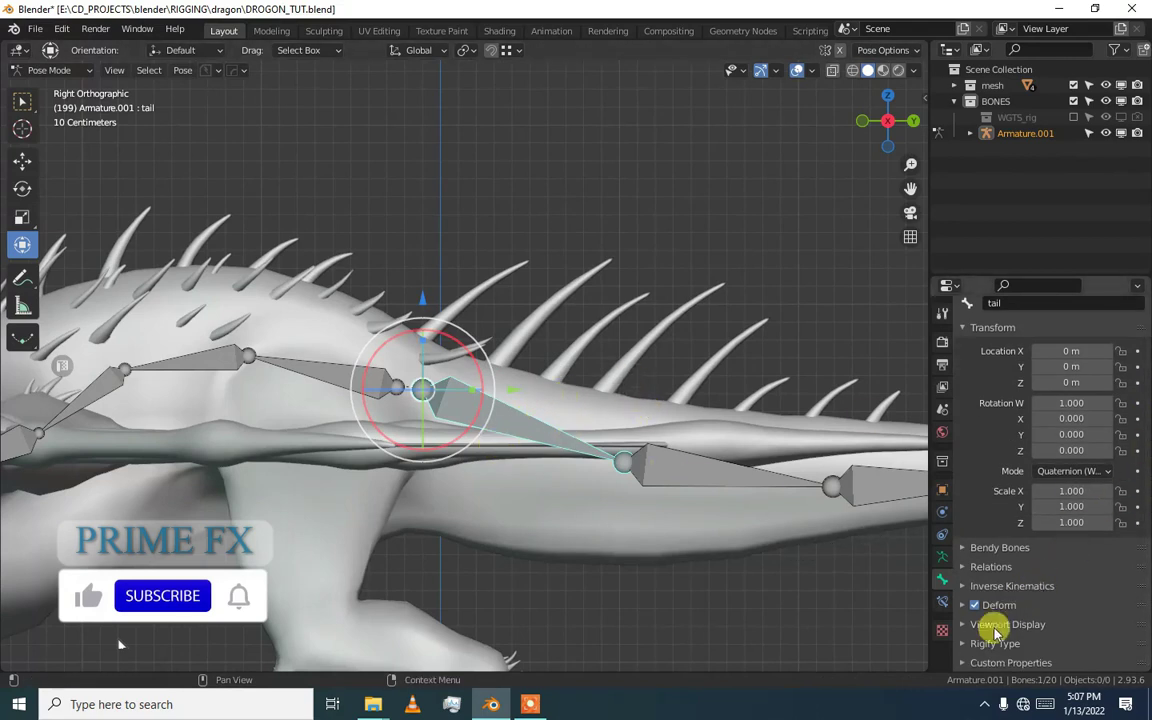
Confirm the tail bone's Rigify Type is spines.basic_tail, then return to Object Mode.
click(979, 649)
scroll(down, 3)
scroll(down, 3)
click(978, 587)
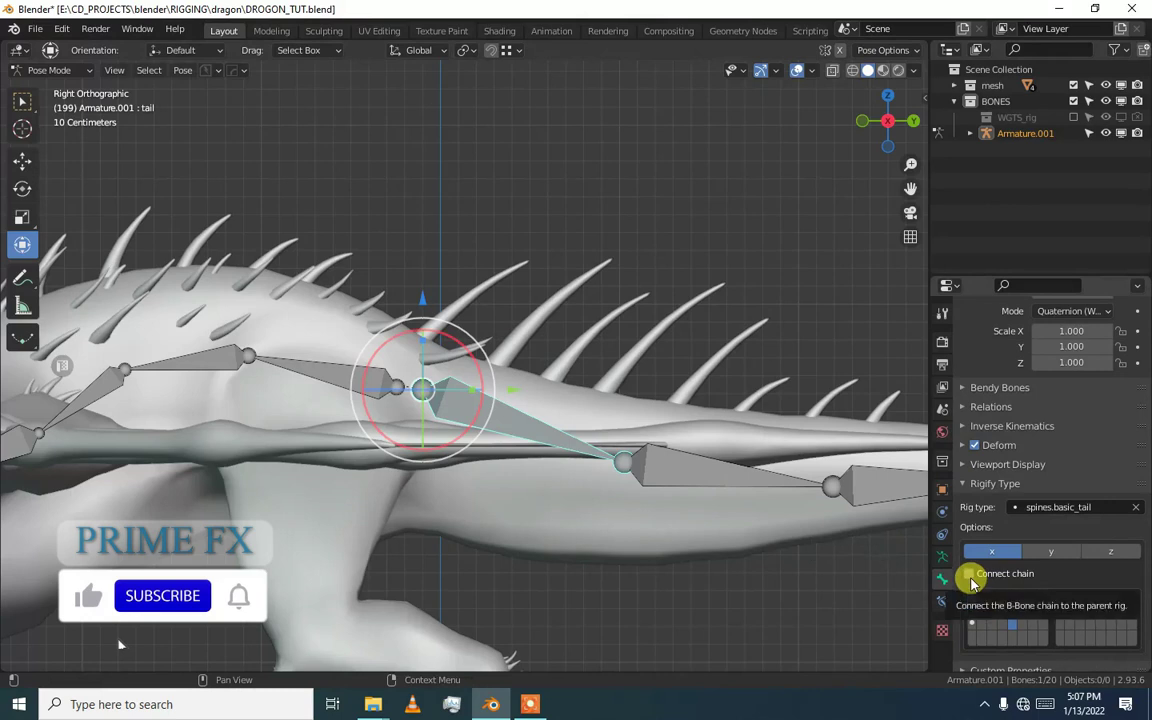
scroll(up, 3)
middle_click(403, 400)
scroll(up, 3)
scroll(up, 3)
click(369, 473)
click(420, 479)
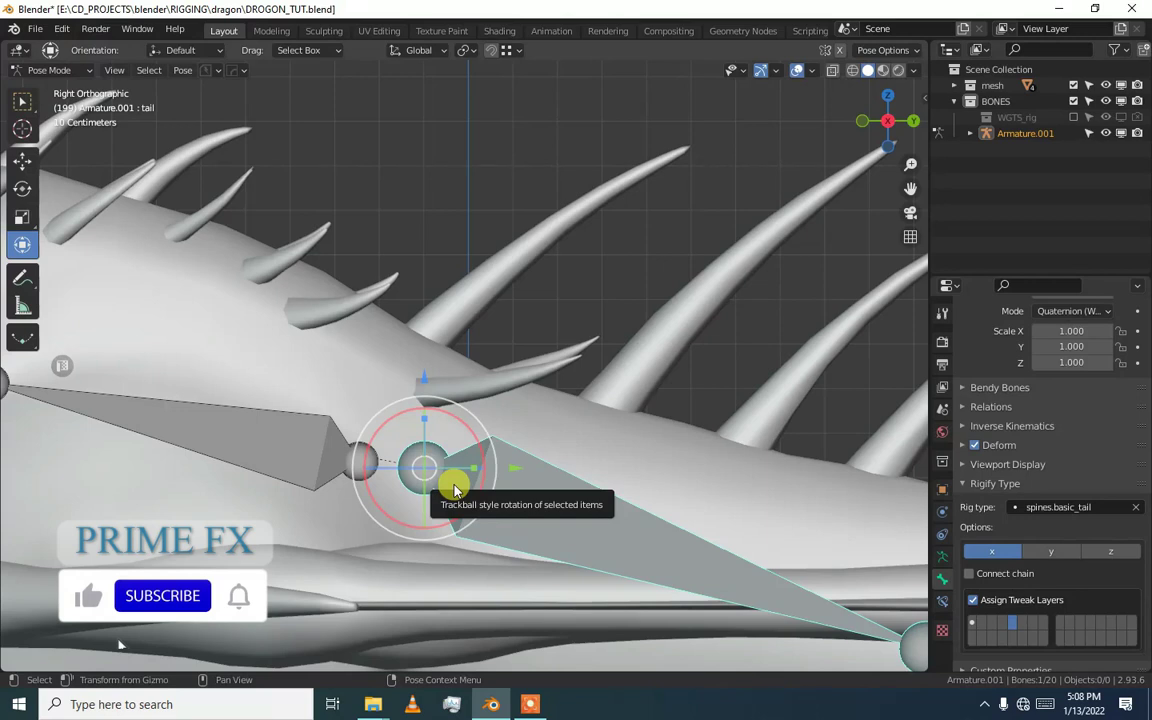
key(ctrl+Tab)
Regenerate the Rigify rig from the metarig in Armature properties.
key(ctrl+Tab)
click(444, 486)
click(471, 494)
click(950, 570)
scroll(down, 3)
click(1134, 618)
scroll(down, 3)
click(1133, 625)
scroll(down, 3)
Orbit around the dragon to inspect the newly generated rig.
middle_click(663, 546)
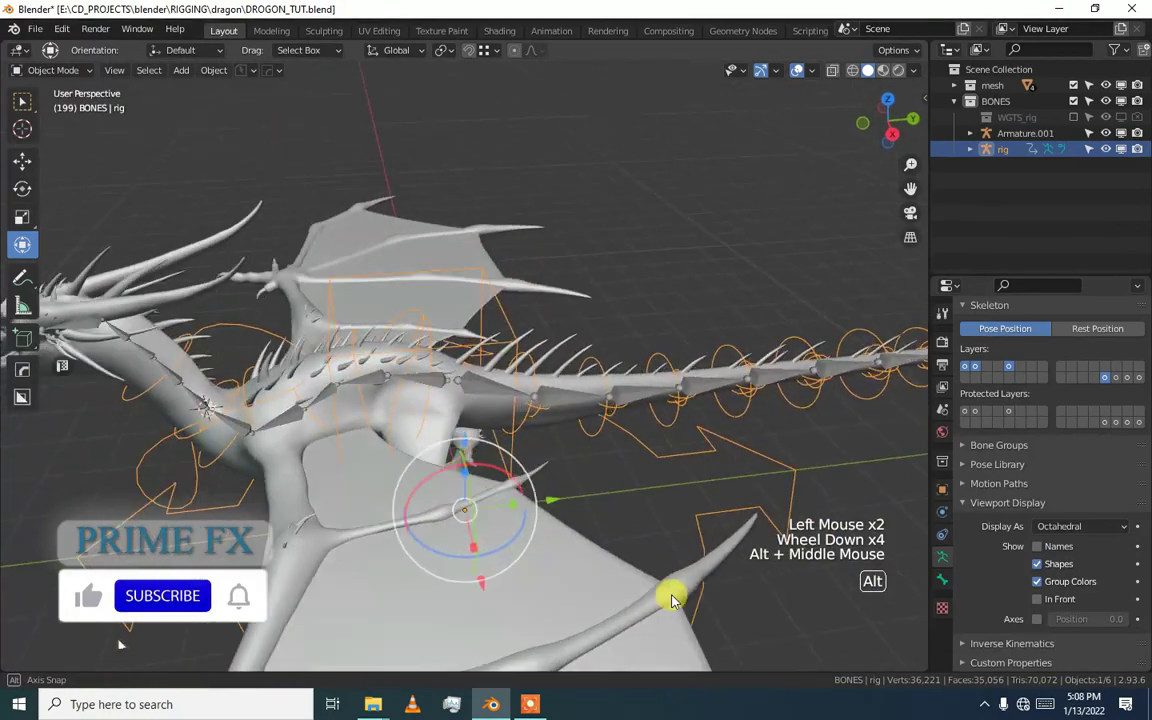
middle_click(683, 488)
click(576, 546)
click(687, 611)
double_click(713, 598)
middle_click(447, 507)
middle_click(516, 544)
scroll(up, 3)
middle_click(466, 395)
middle_click(420, 422)
middle_click(467, 428)
scroll(up, 3)
middle_click(407, 383)
Parent the dragon mesh to the rig with Automatic Weights.
click(292, 330)
click(472, 345)
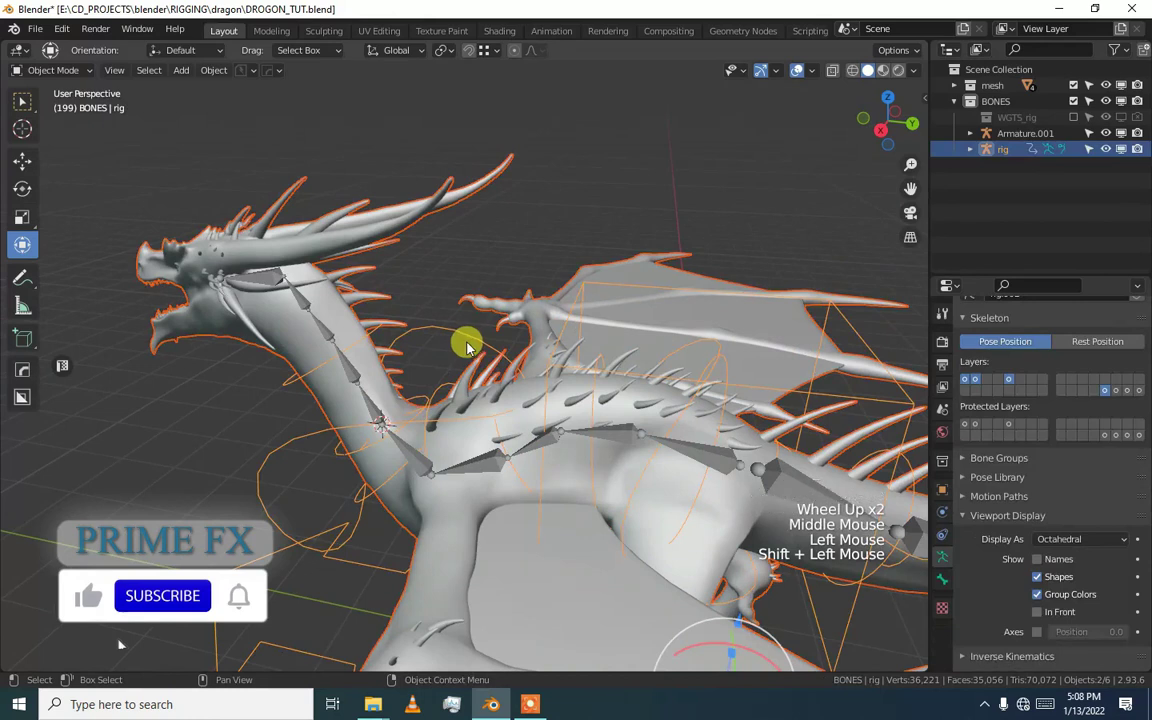
key(ctrl+p)
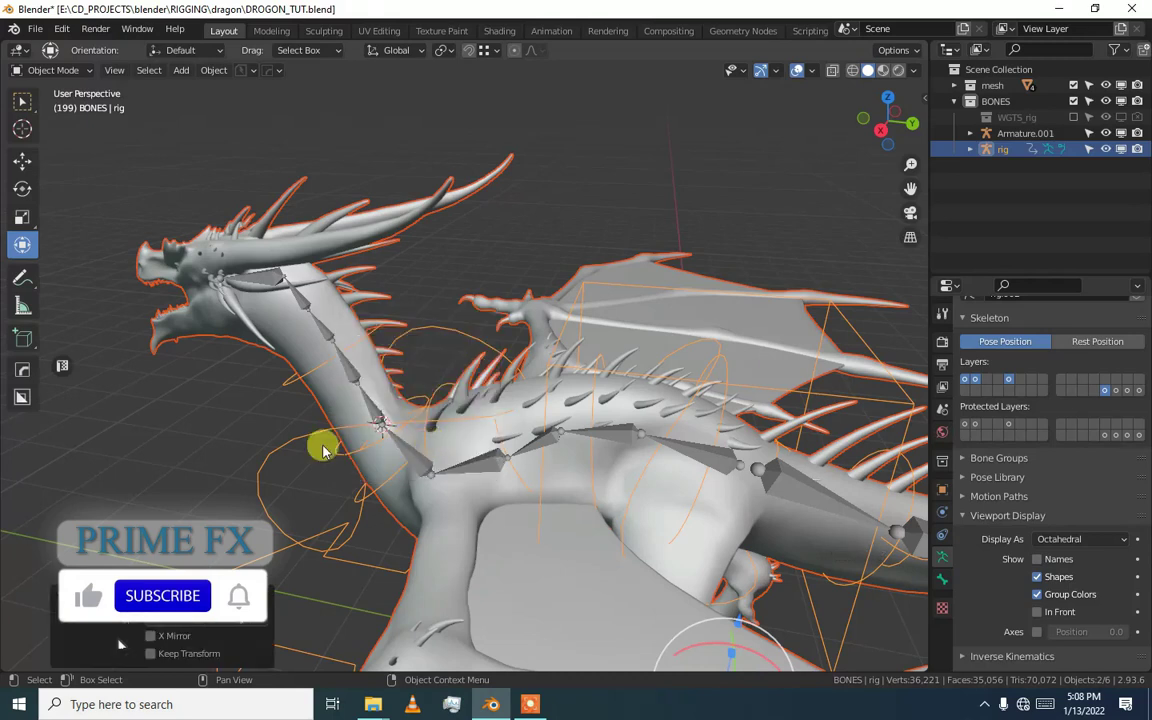
click(359, 356)
click(448, 348)
click(456, 339)
Enter Pose Mode on the rig and select the chest control for a test rotation.
key(ctrl+Tab)
click(431, 331)
middle_click(431, 331)
middle_click(431, 342)
middle_click(454, 348)
click(534, 361)
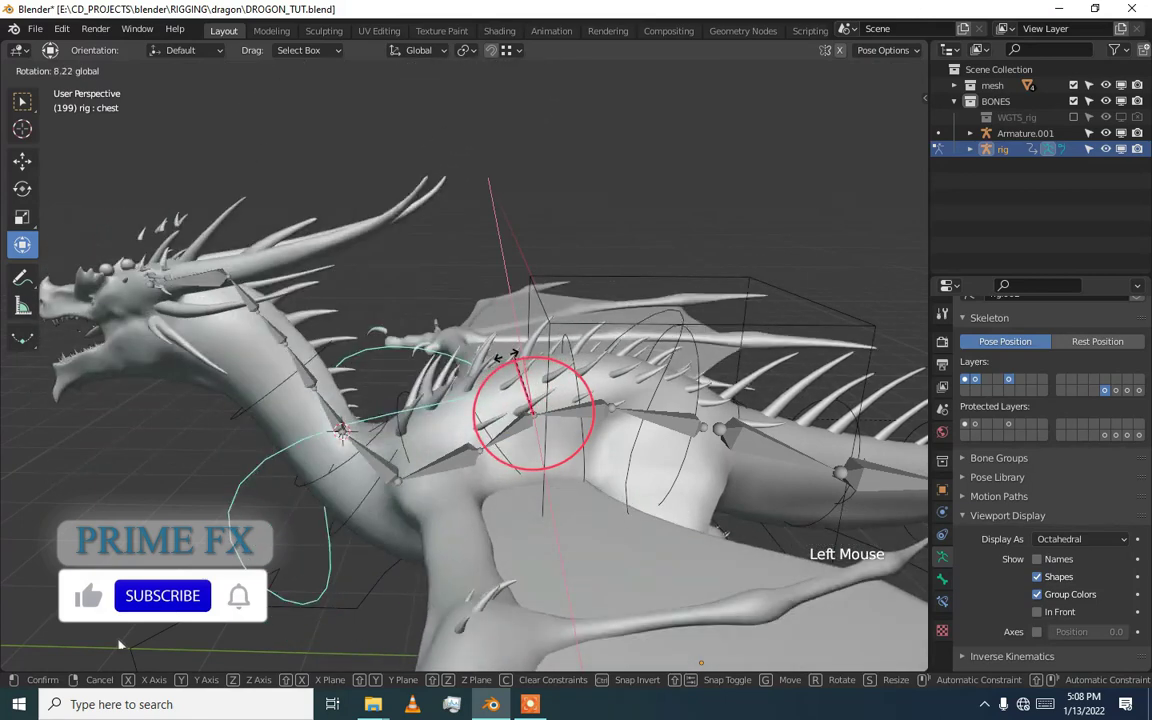
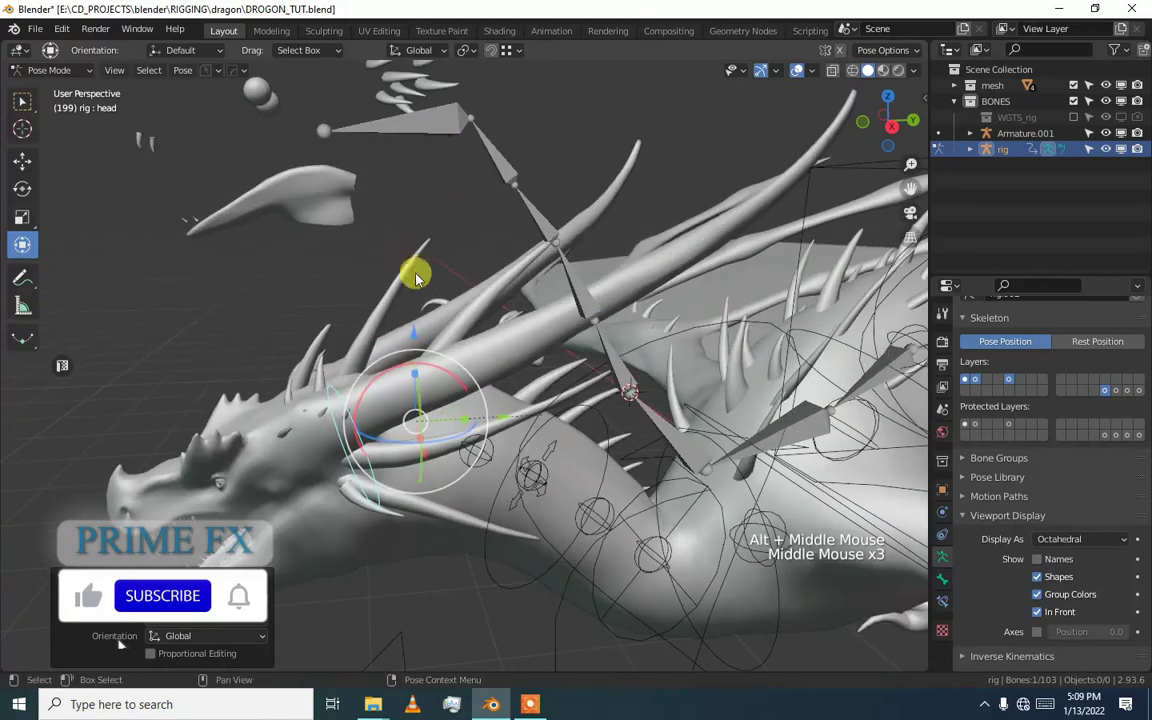
Rotate the head control to test neck deformation, then undo the pose.
click(447, 375)
key(ctrl+z)
scroll(down, 3)
middle_click(546, 360)
middle_click(678, 351)
Rotate the torso control to check how the body mesh bends, then undo it.
click(724, 253)
middle_click(706, 242)
middle_click(494, 268)
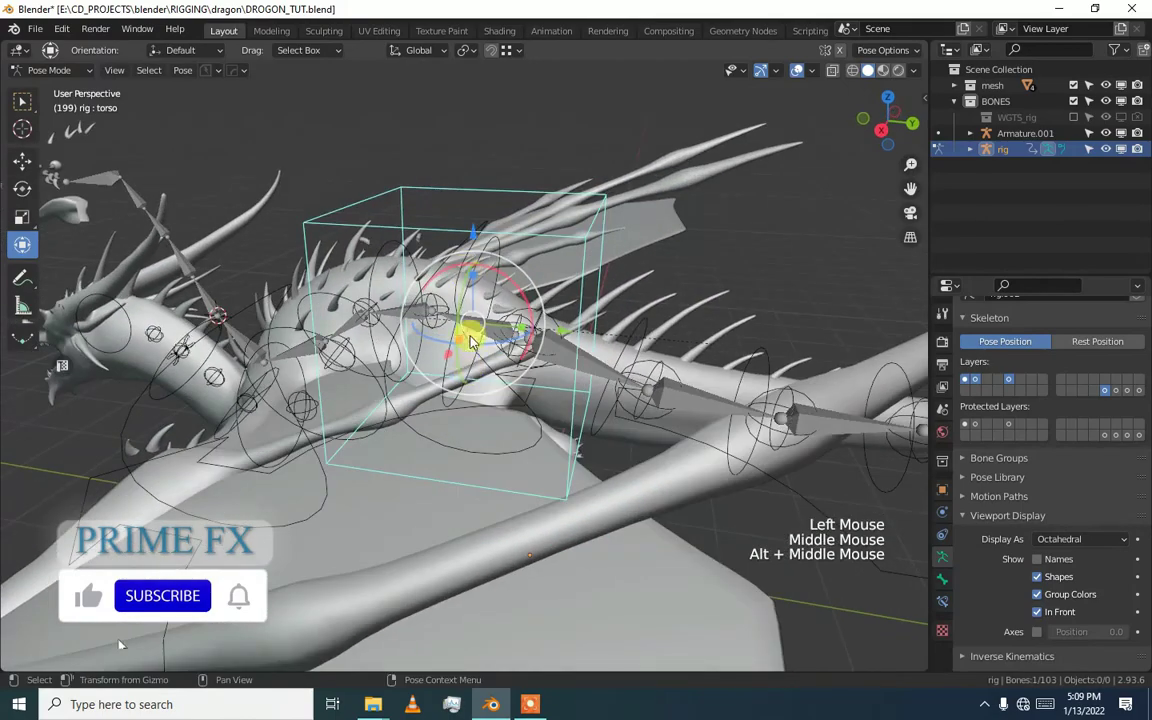
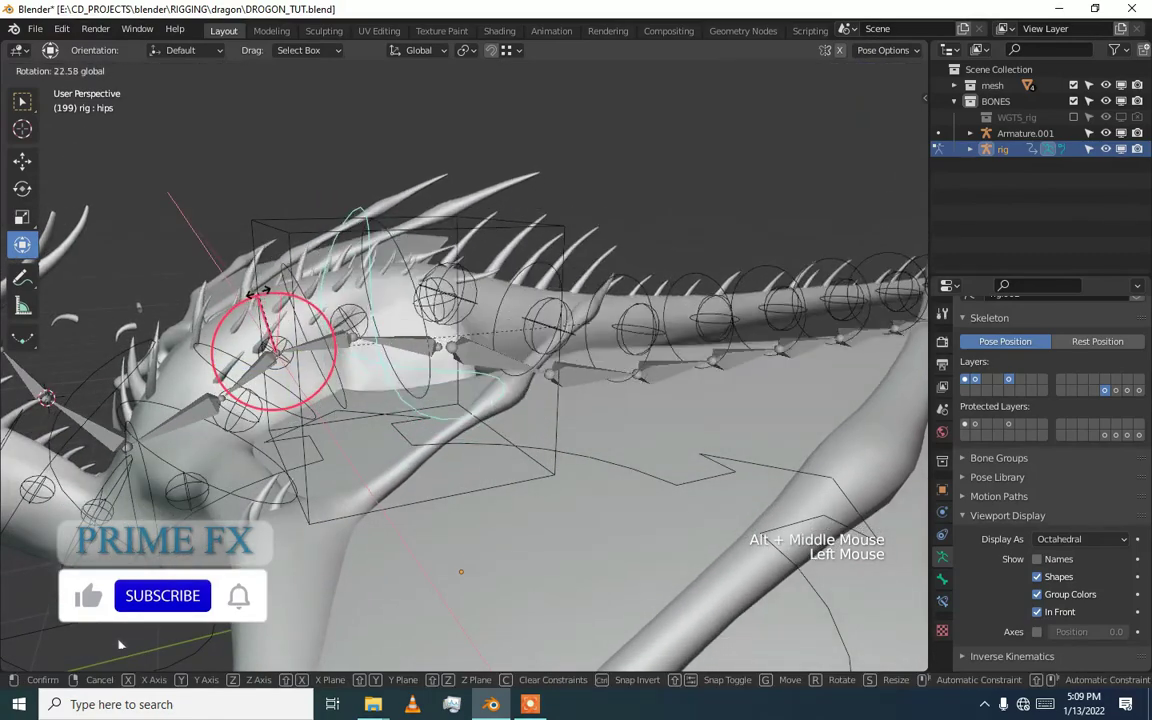
key(ctrl+z)
middle_click(499, 318)
middle_click(423, 354)
middle_click(440, 330)
Rotate the hips control to test hip deformation, then undo the pose.
click(468, 263)
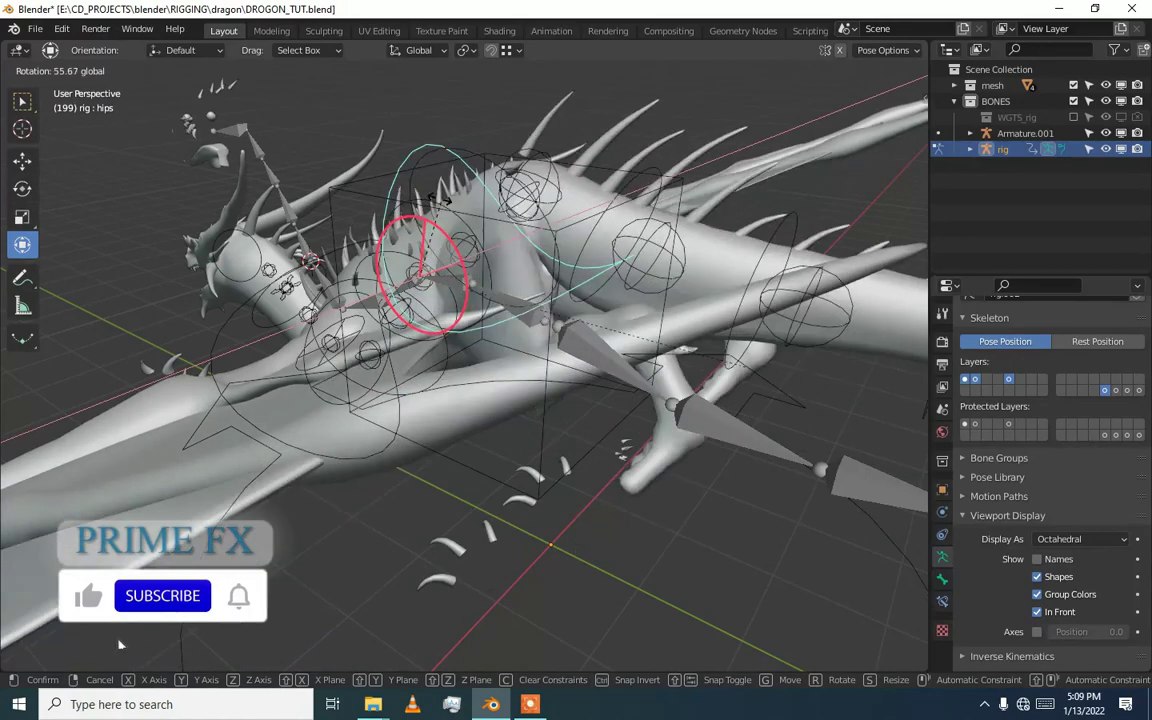
key(ctrl+z)
middle_click(479, 303)
middle_click(434, 255)
middle_click(488, 278)
middle_click(250, 318)
Select the tail_master control so rotating it curls the whole tail.
scroll(down, 3)
middle_click(370, 380)
middle_click(337, 340)
click(337, 340)
click(333, 251)
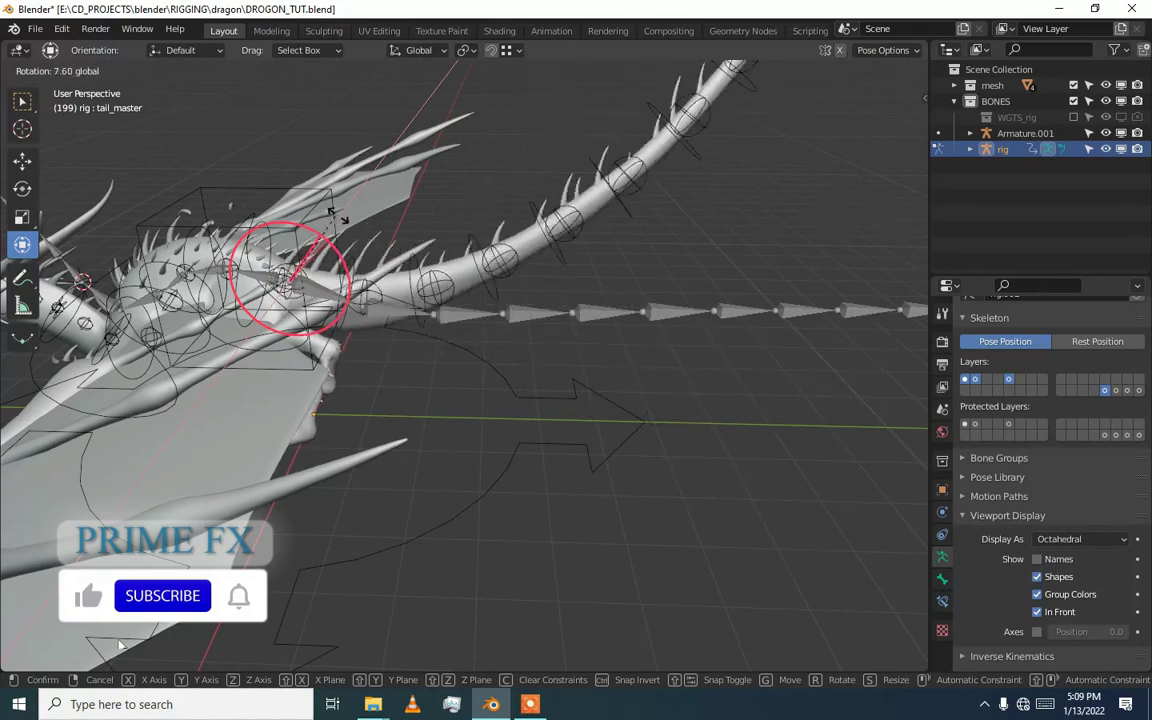
Curl the dragon's tail by rotating tail_master while viewing the whole dragon.
scroll(down, 3)
middle_click(391, 219)
scroll(up, 3)
click(401, 266)
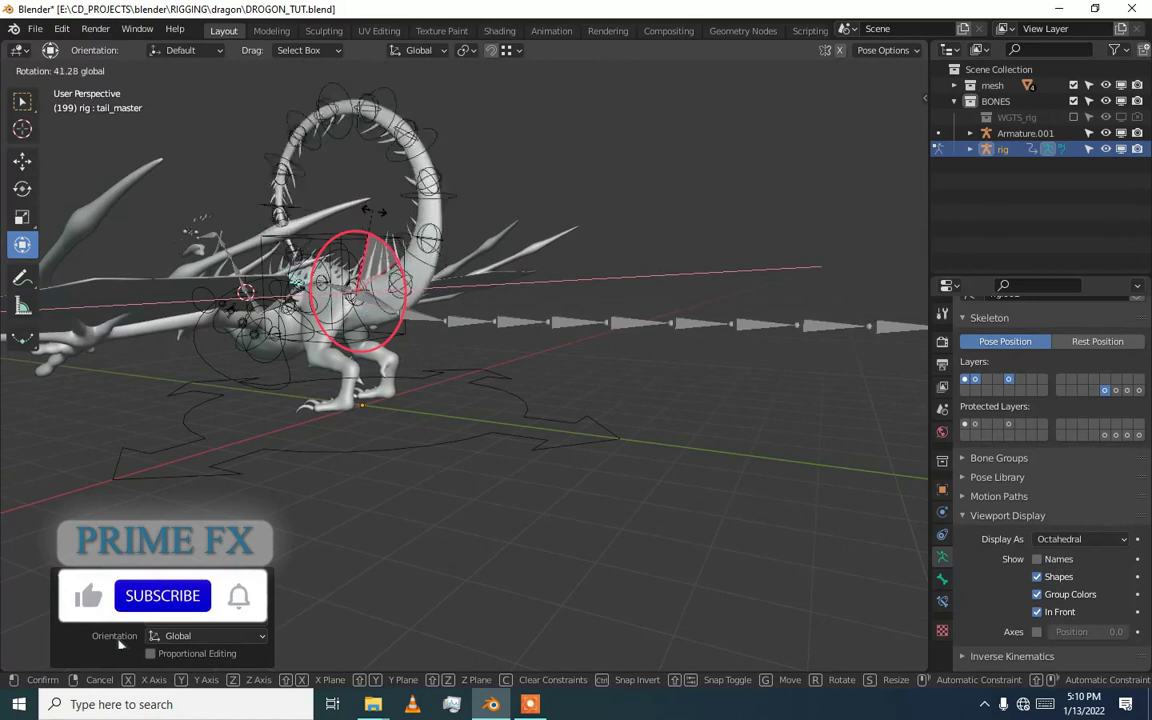
middle_click(406, 267)
Clear the pose back to rest, select the root control and return to Object Mode.
key(a)
key(q)
middle_click(412, 308)
click(491, 299)
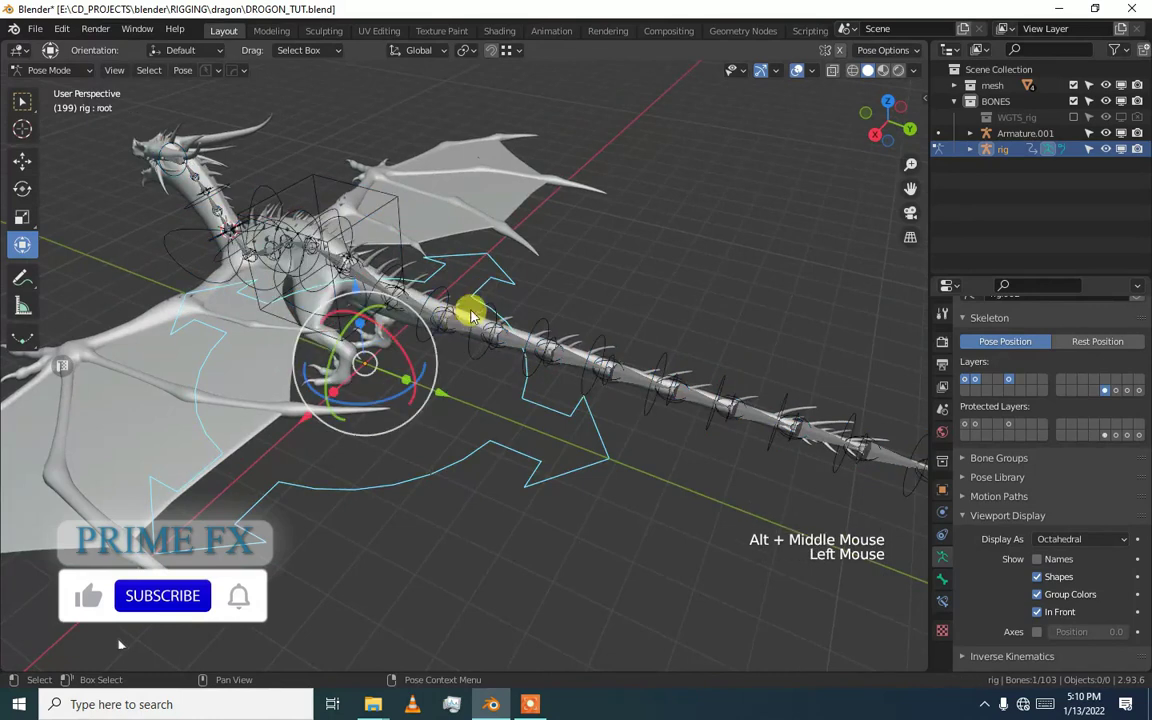
key(ctrl+Tab)
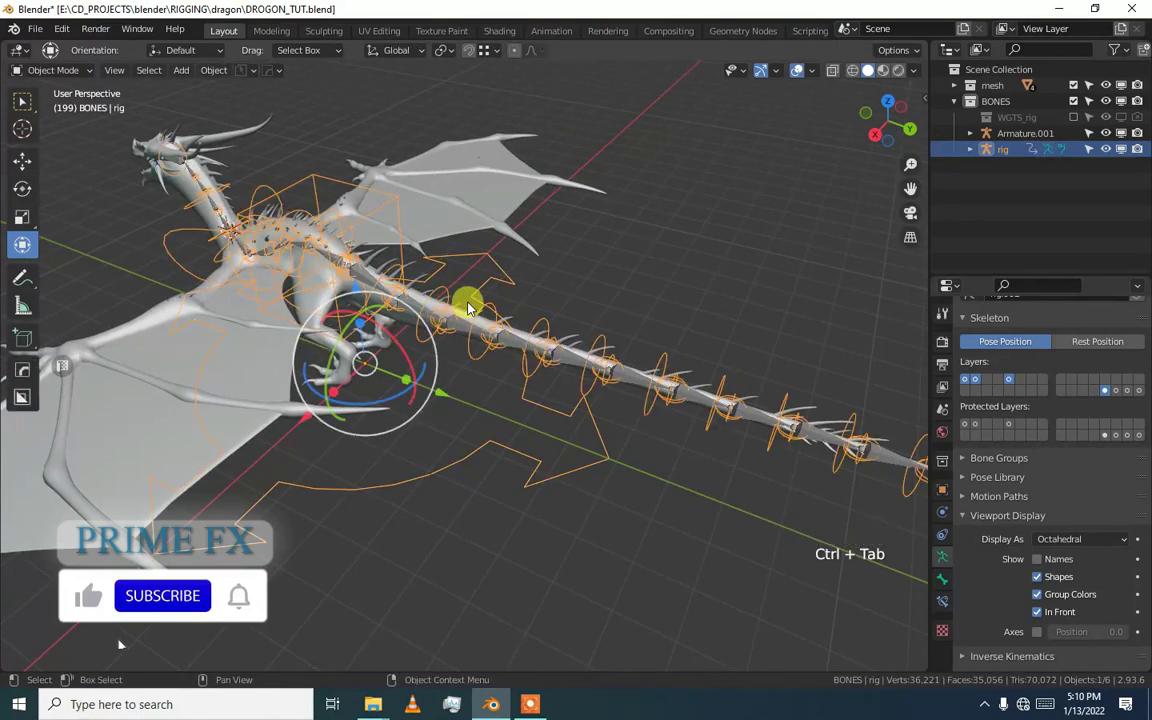
Delete the generated rig from the scene.
key(Delete)
middle_click(417, 308)
middle_click(443, 285)
scroll(up, 3)
Select the original Armature.001 metarig inside the dragon and inspect it.
click(503, 208)
click(507, 187)
middle_click(516, 195)
middle_click(415, 262)
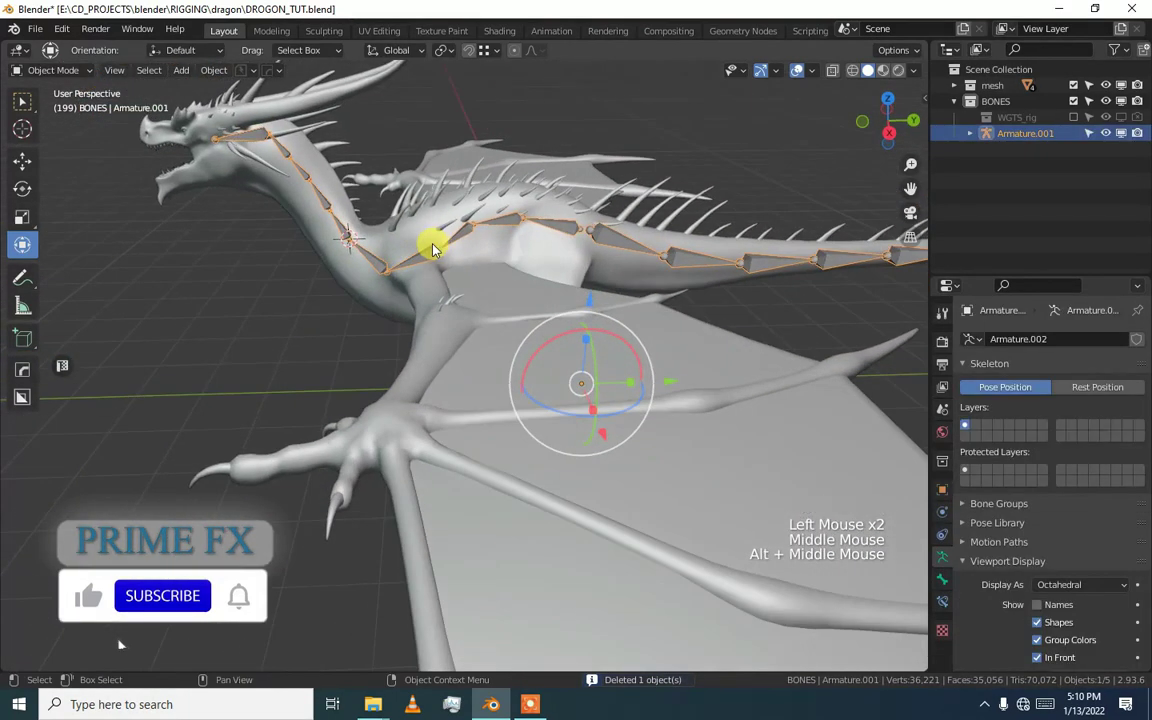
middle_click(473, 249)
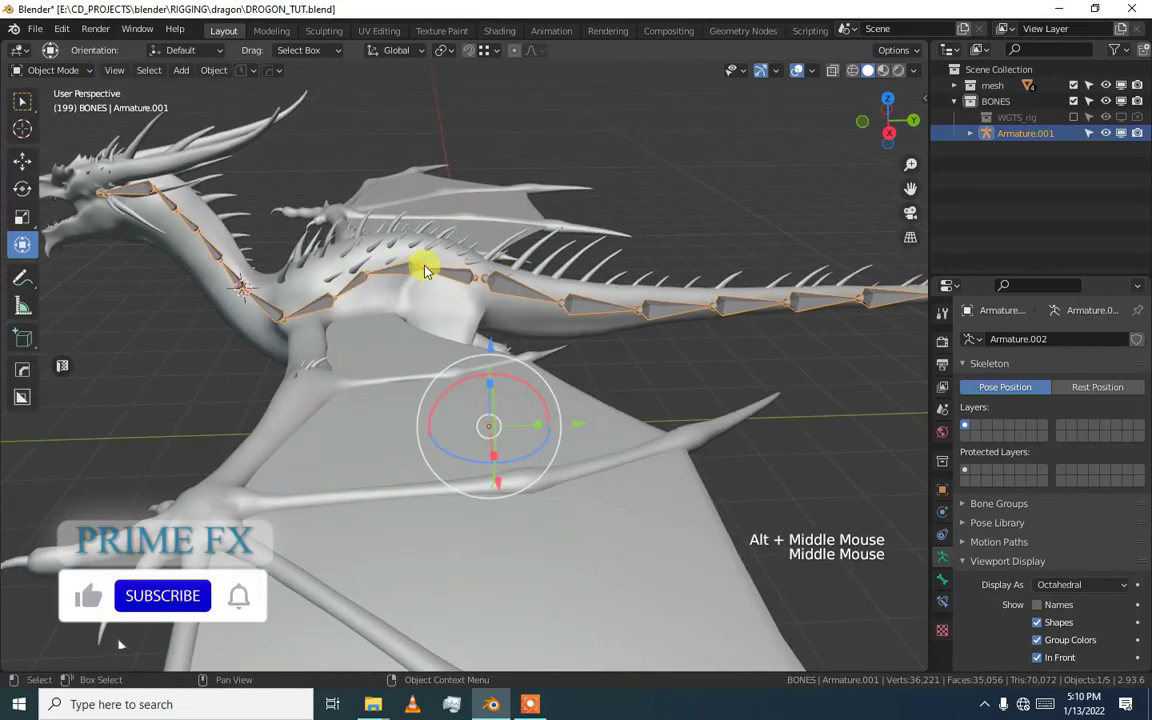